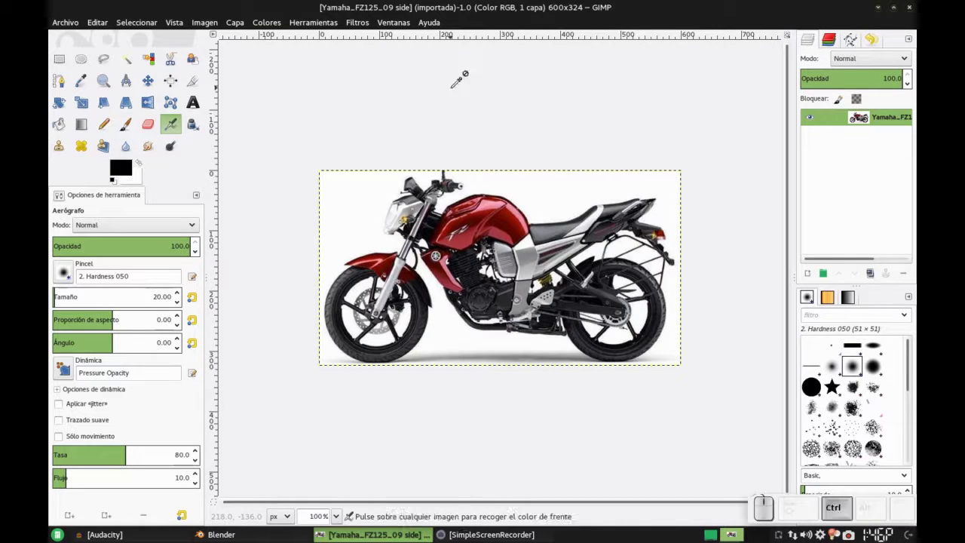
- Start Open as Layers to bring in the front-view motorcycle photo
{"action": "key", "text": "ctrl+alt+o"}
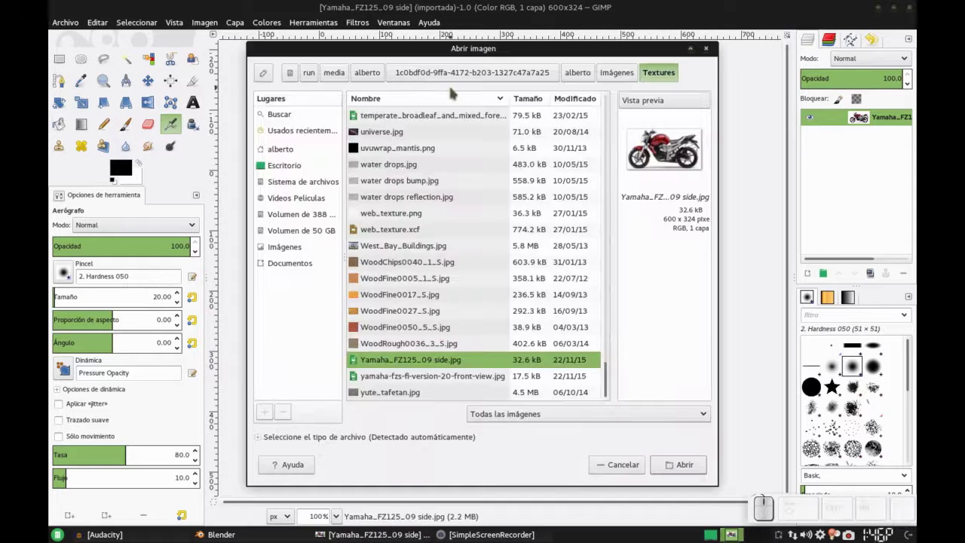
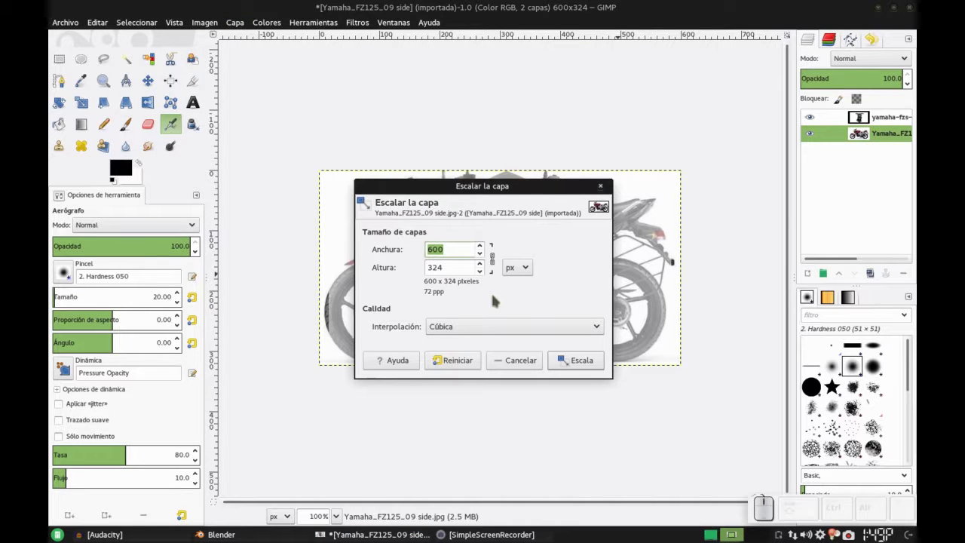
- Enter 775 pixels as the side-view layer's new width (height follows to 419)
{"action": "key", "text": "KP_7"}
{"action": "key", "text": "KP_5"}
{"action": "key", "text": "Tab"}
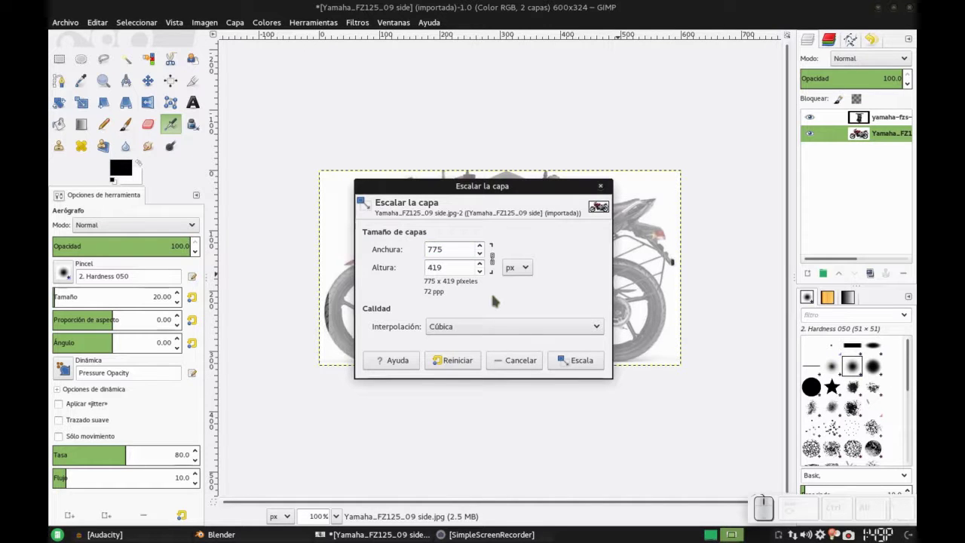
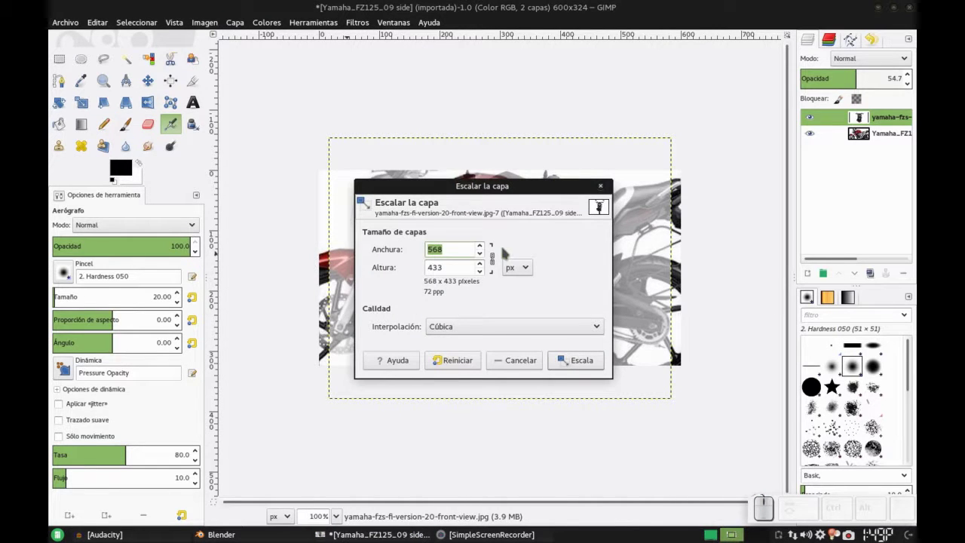
- Scale the front-view layer to 600 pixels wide (600 × 457)
{"action": "key", "text": "KP_6"}
{"action": "key", "text": "KP_0"}
{"action": "key", "text": "Tab"}
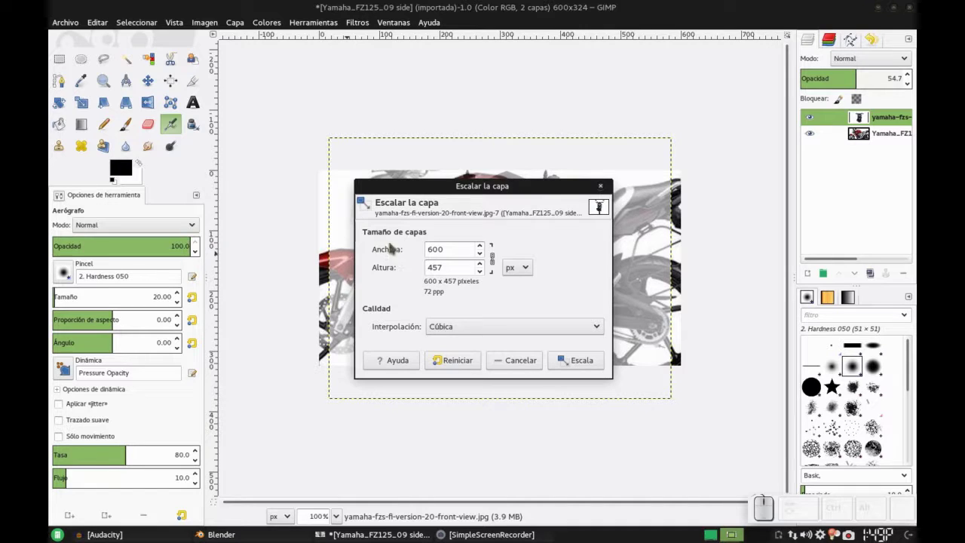
{"action": "left_click", "coordinate": [592, 362]}
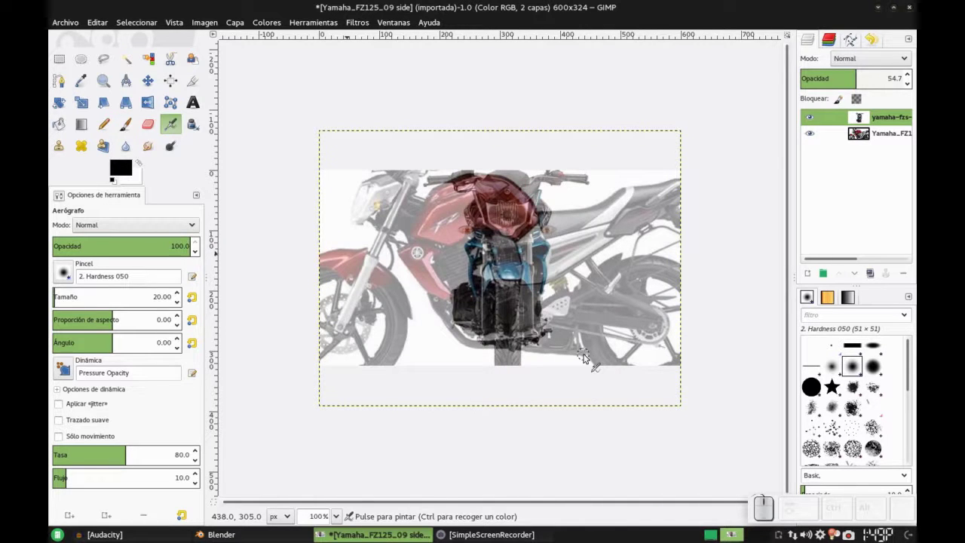
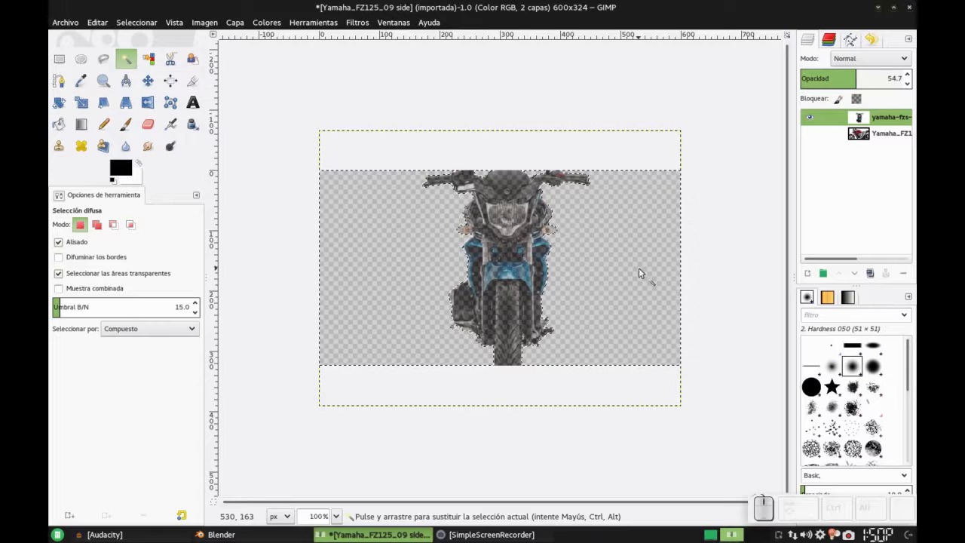
- Invert the selection to the motorcycle and copy its cut-out pixels
{"action": "key", "text": "ctrl+i"}
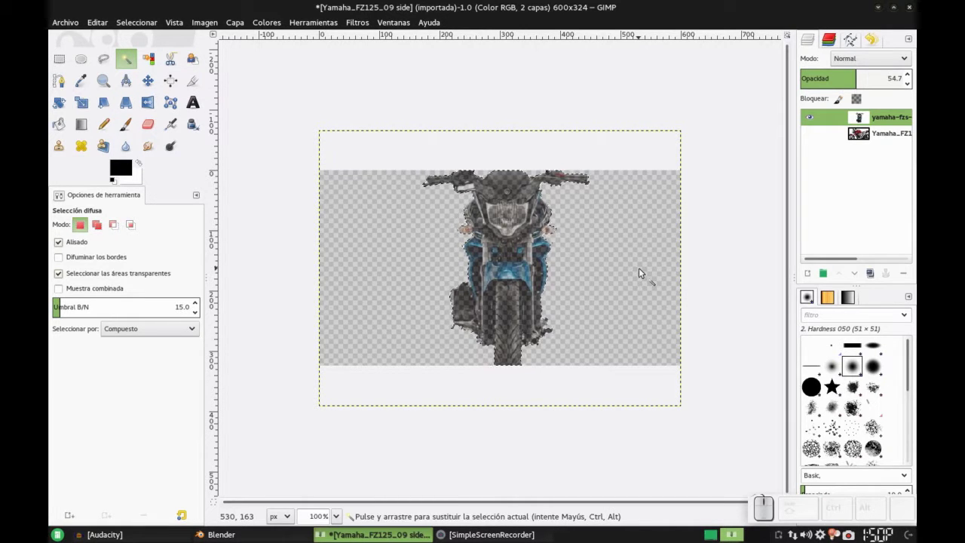
{"action": "key", "text": "ctrl+c"}
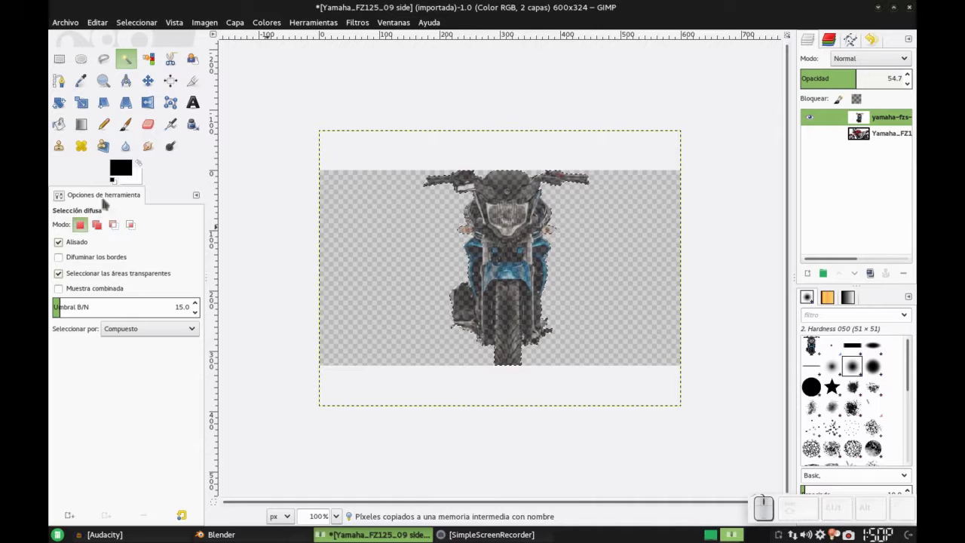
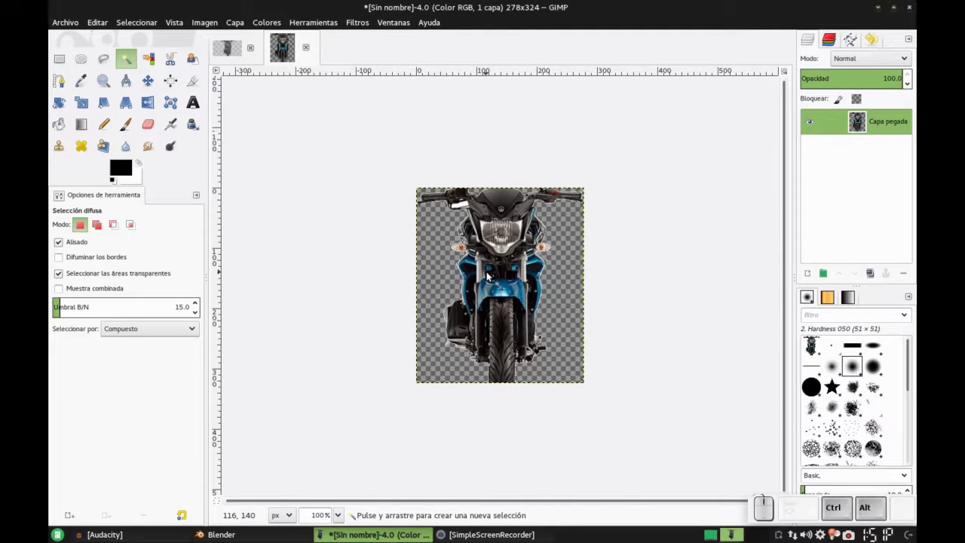
{"action": "key", "text": "ctrl+alt+o"}
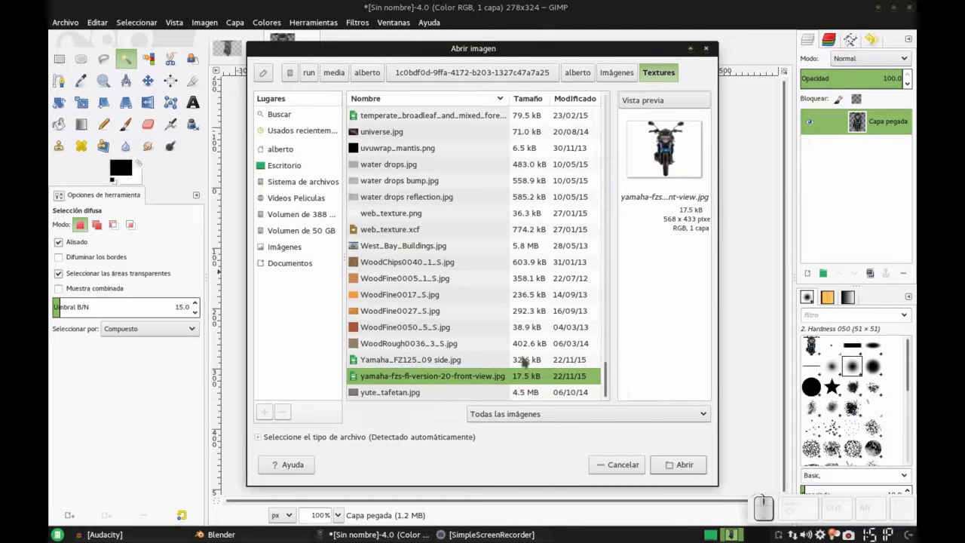
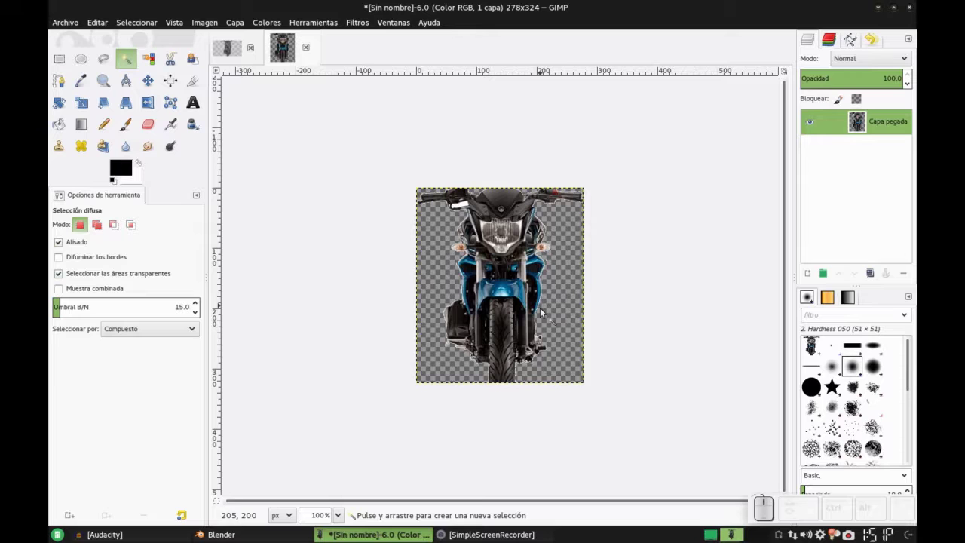
- Export the cut-out front view as 'yamaha fz front.png' into the Textures folder
{"action": "key", "text": "ctrl+shift+e"}
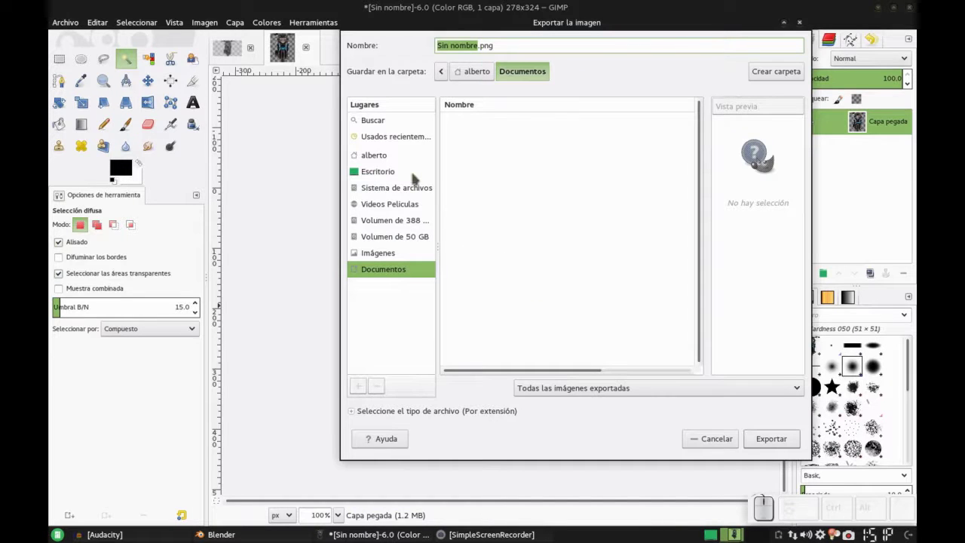
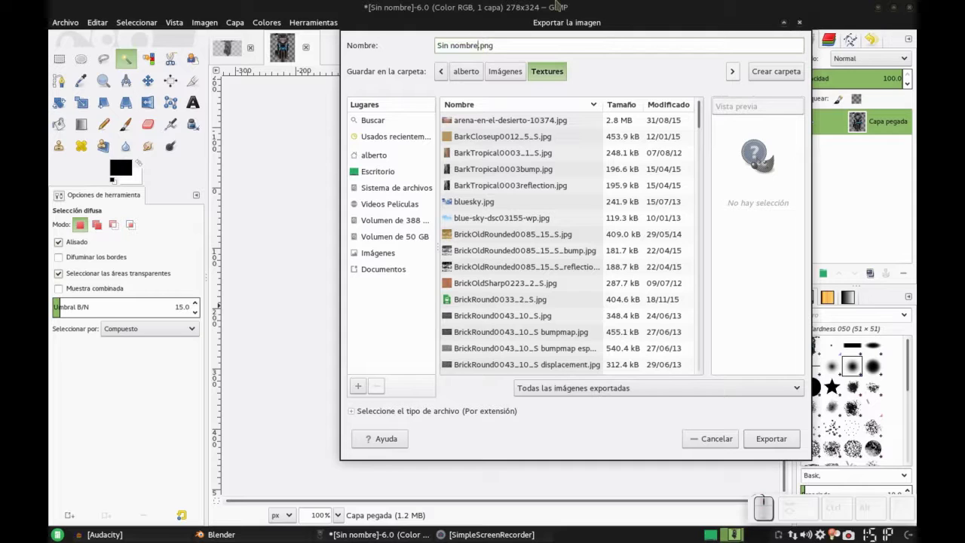
{"action": "key", "text": "shift+Home"}
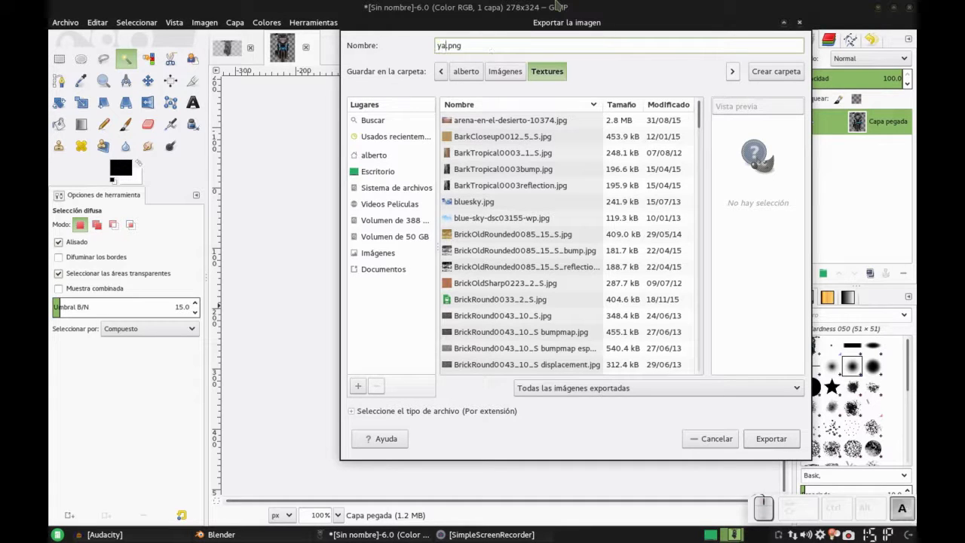
{"action": "key", "text": "space"}
{"action": "key", "text": "f"}
{"action": "key", "text": "space"}
{"action": "key", "text": "Return"}
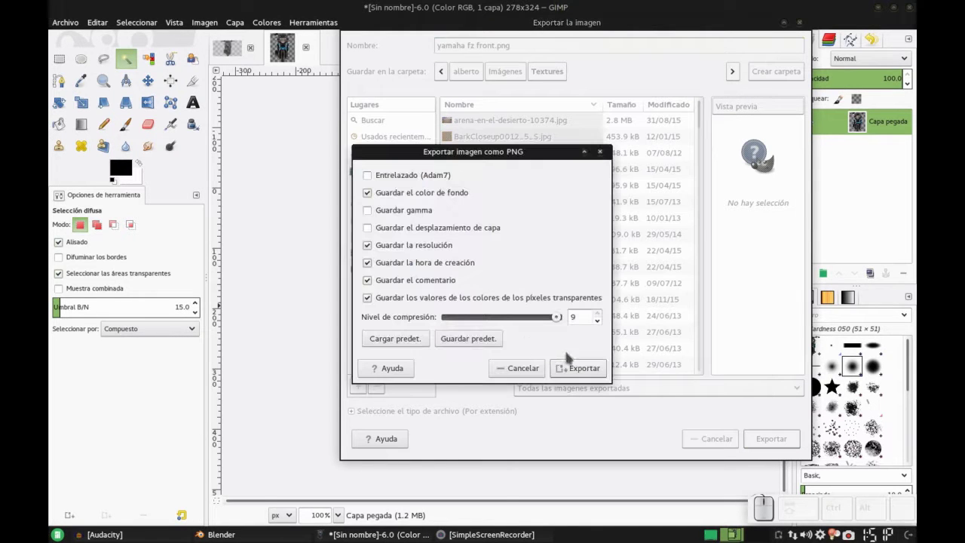
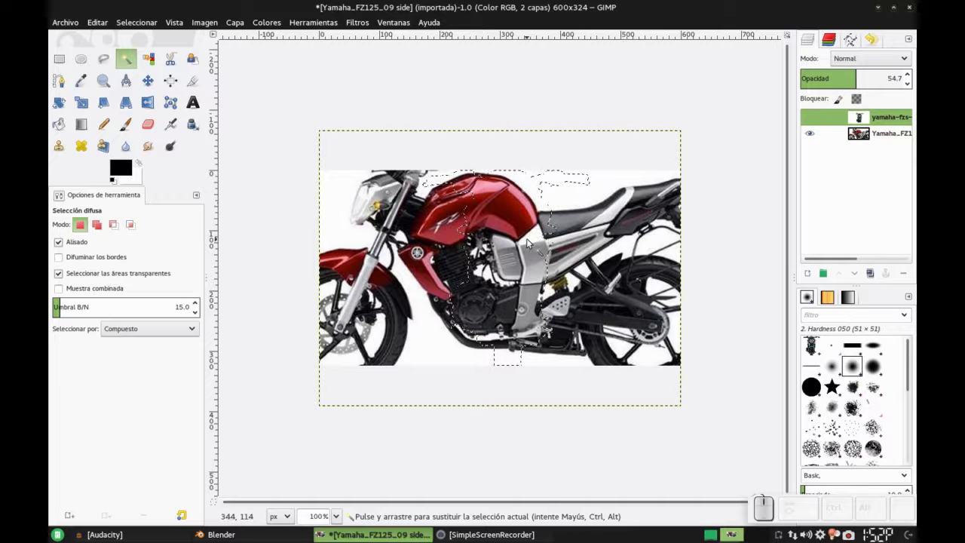
- Clear the leftover selection on the side-view image so no outline remains
{"action": "key", "text": "ctrl+shift+a"}
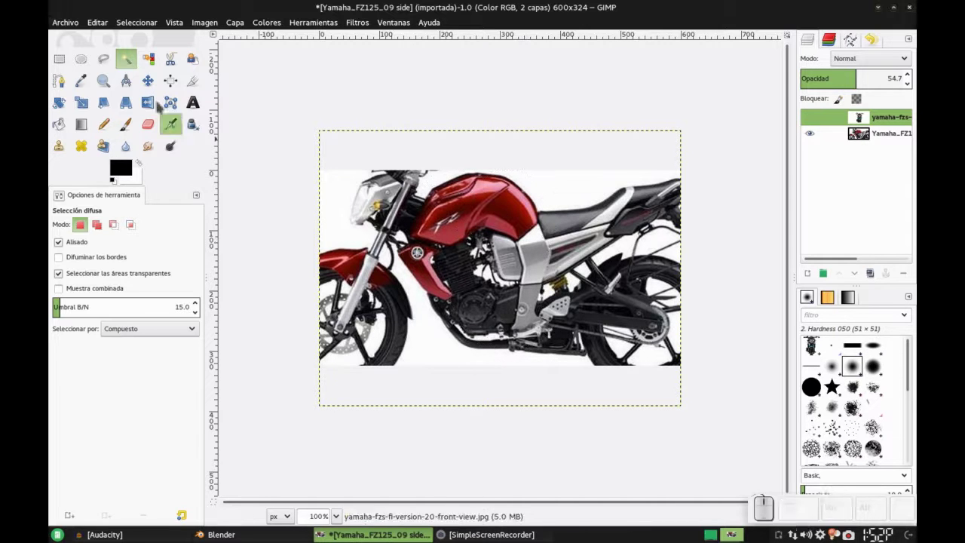
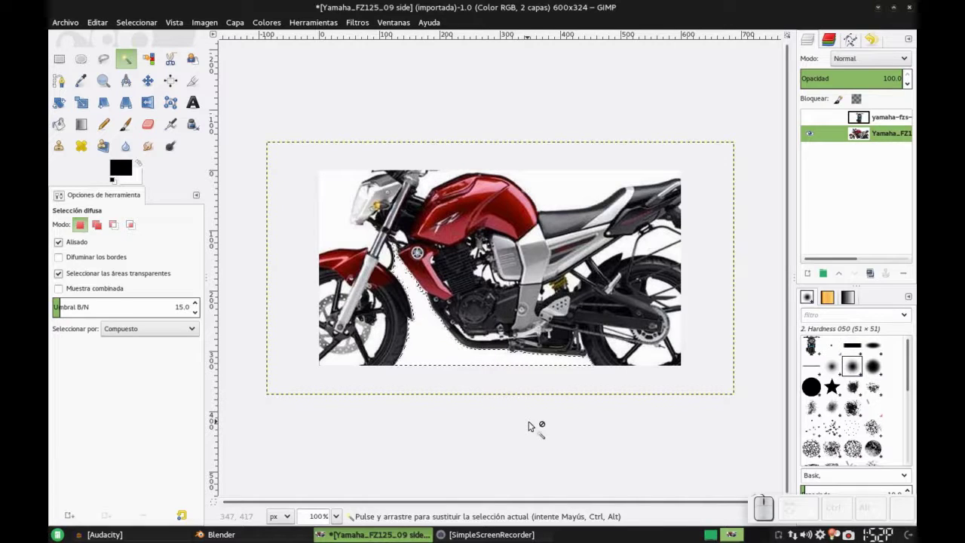
{"action": "key", "text": "ctrl+i"}
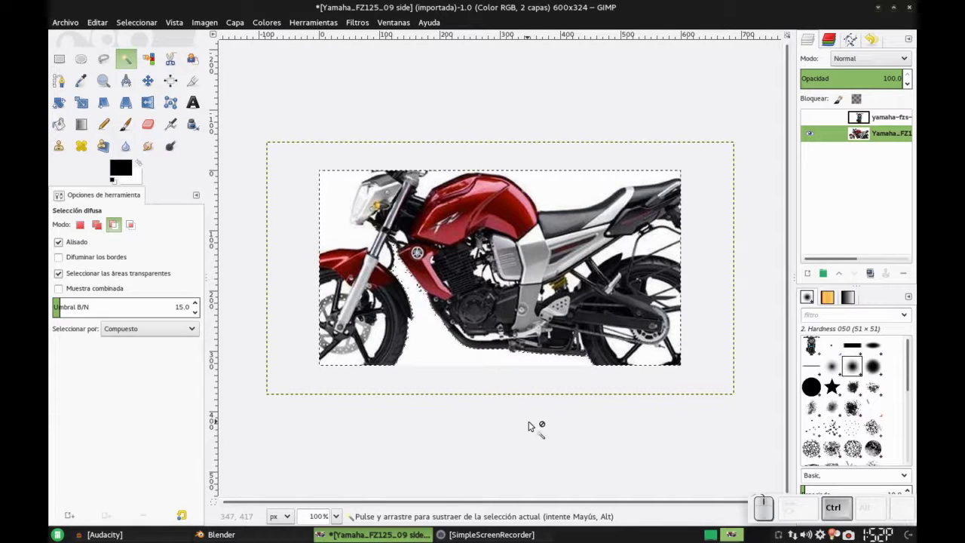
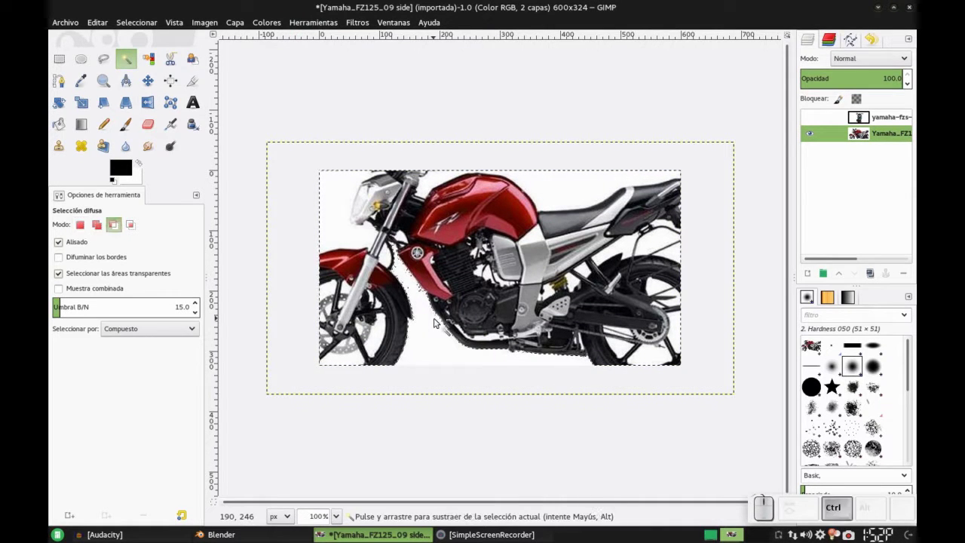
{"action": "key", "text": "ctrl+shift+a"}
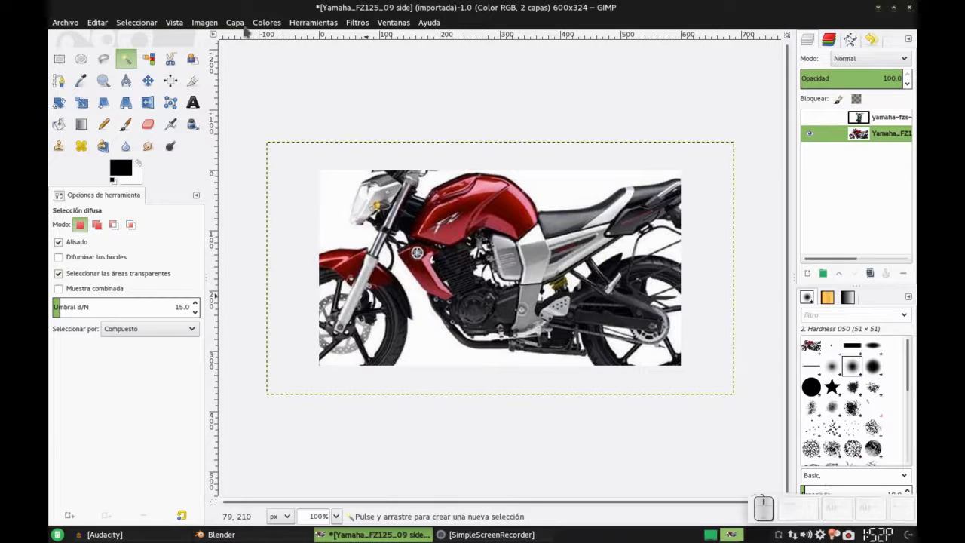
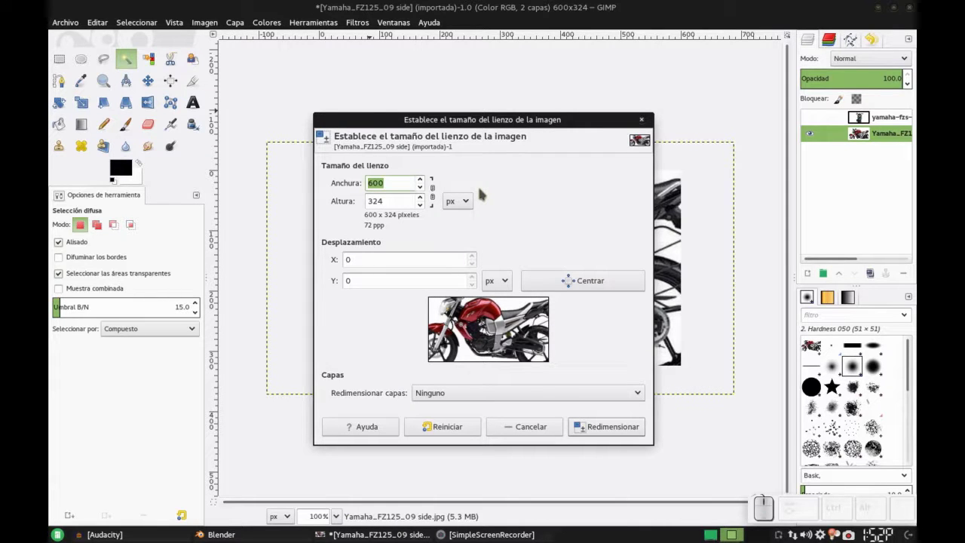
- Set the side-view canvas size to 775 × 419 pixels
{"action": "key", "text": "KP_7"}
{"action": "key", "text": "KP_5"}
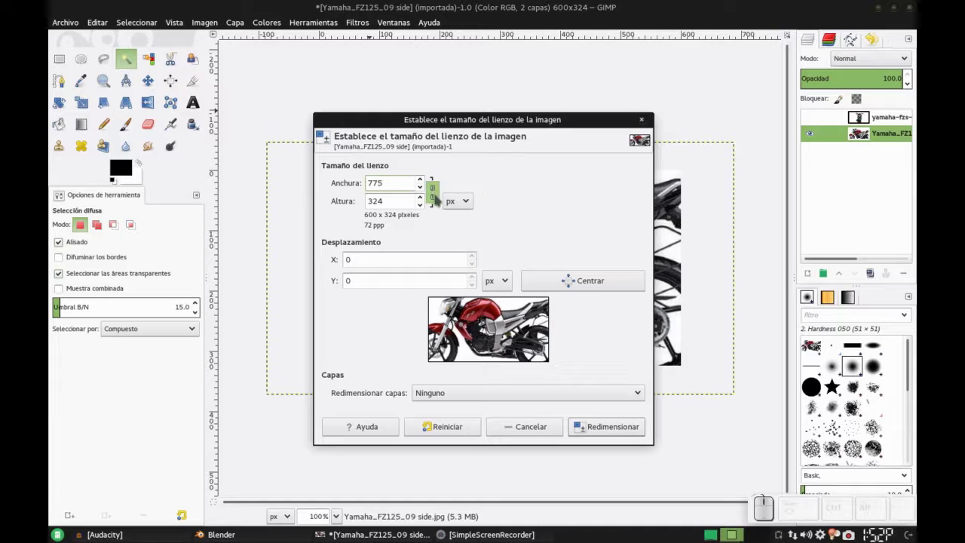
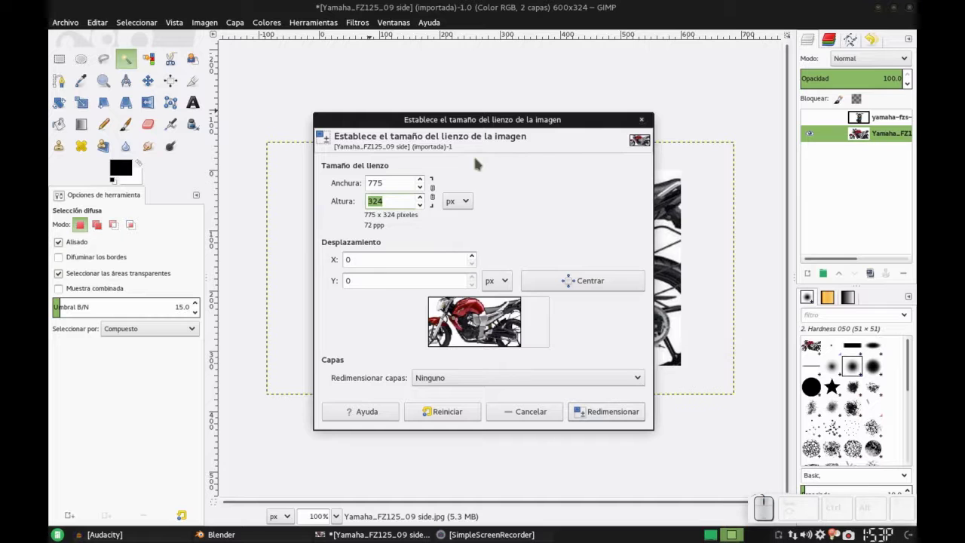
{"action": "key", "text": "KP_4"}
{"action": "key", "text": "KP_1"}
{"action": "key", "text": "KP_9"}
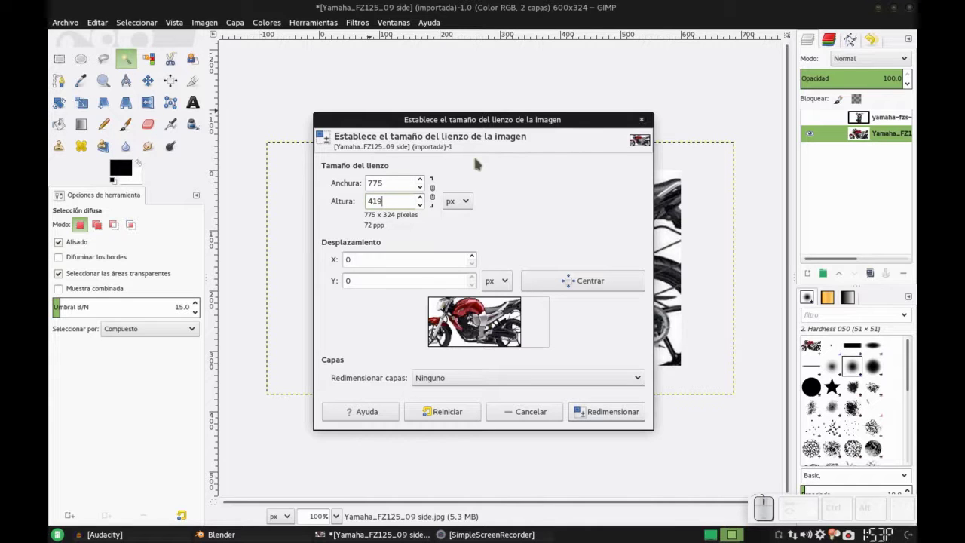
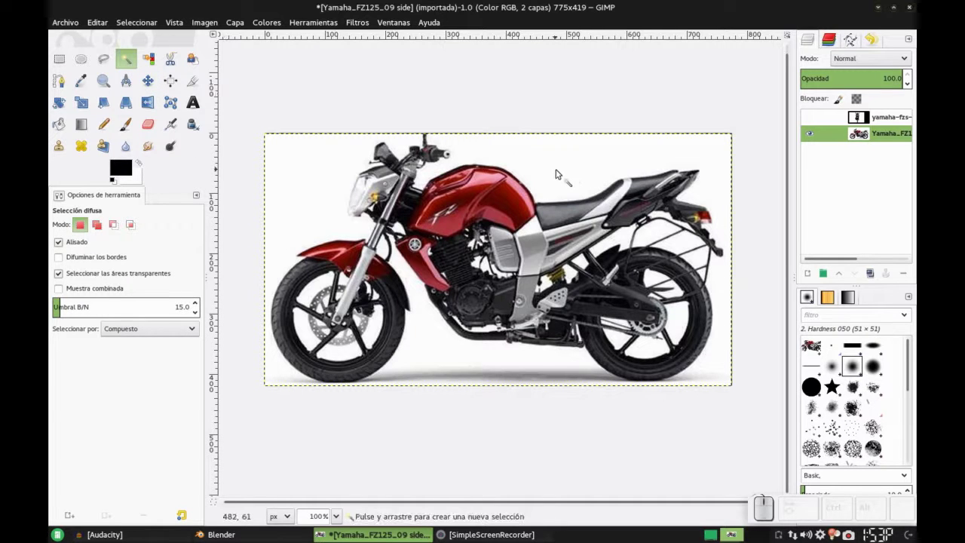
- Fuzzy-select and delete the white background, invert to the motorcycle and copy it
{"action": "left_click", "coordinate": [564, 177]}
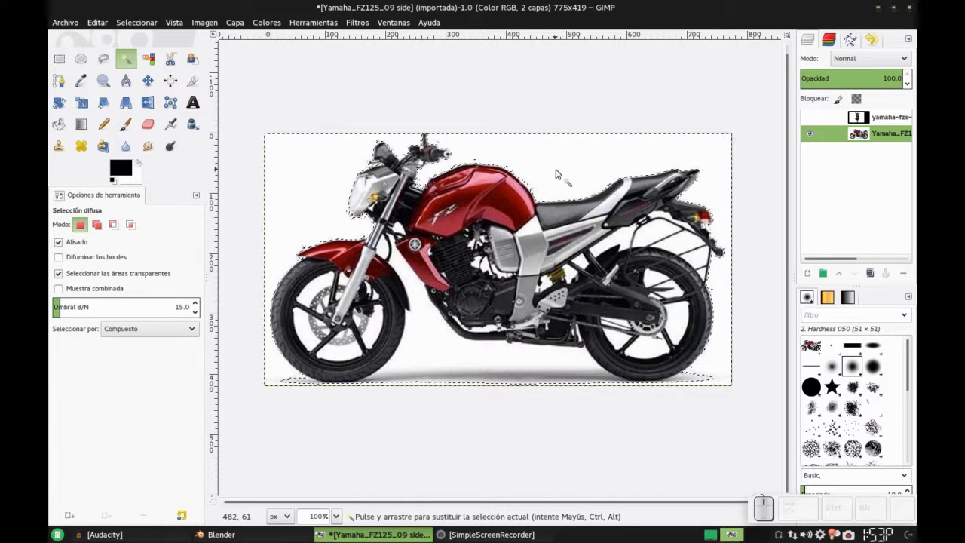
{"action": "key", "text": "Delete"}
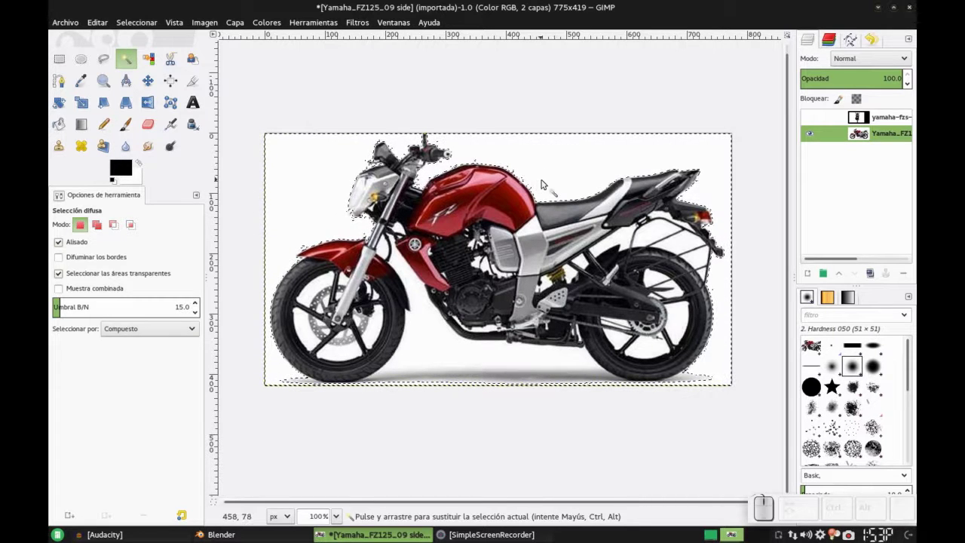
{"action": "key", "text": "ctrl+i"}
{"action": "key", "text": "ctrl+c"}
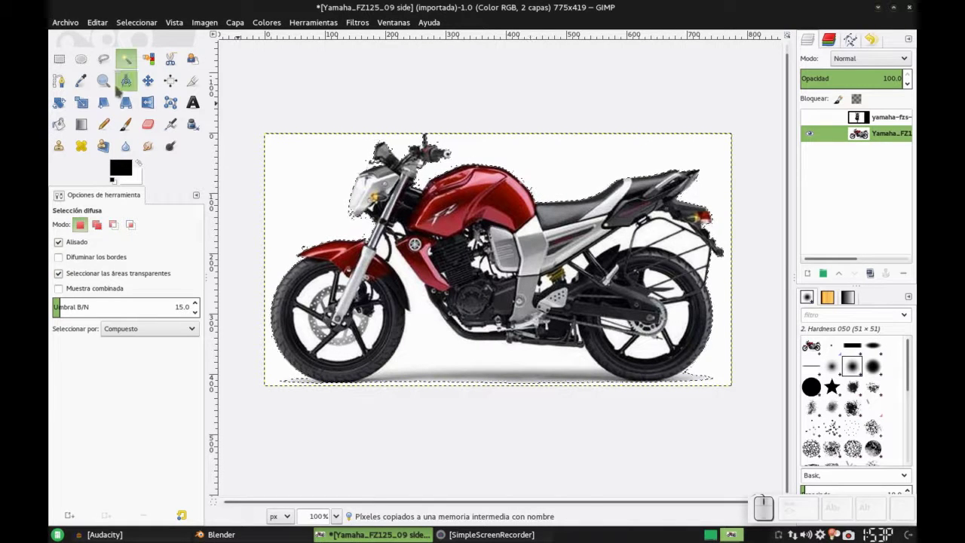
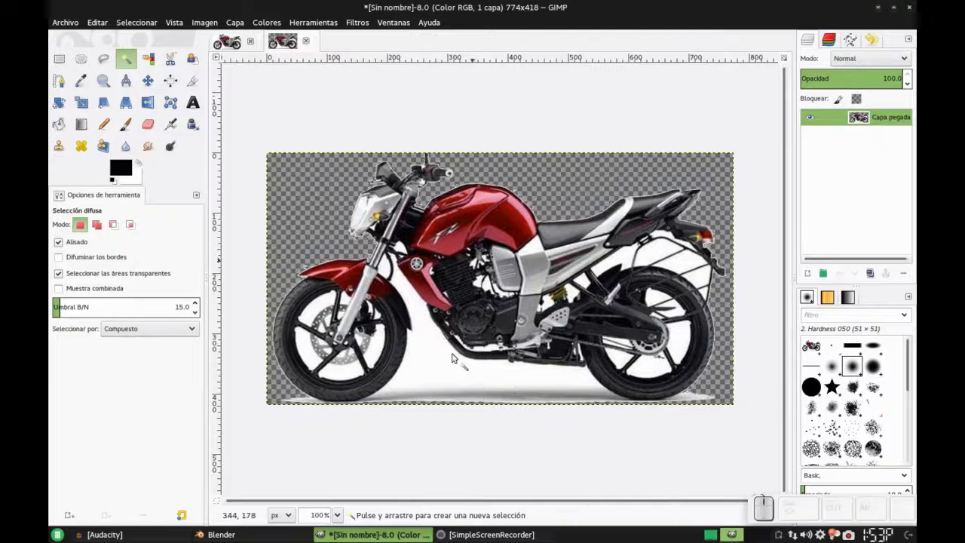
- Delete the white patches beneath the motorcycle and around the engine area
{"action": "left_click", "coordinate": [443, 374]}
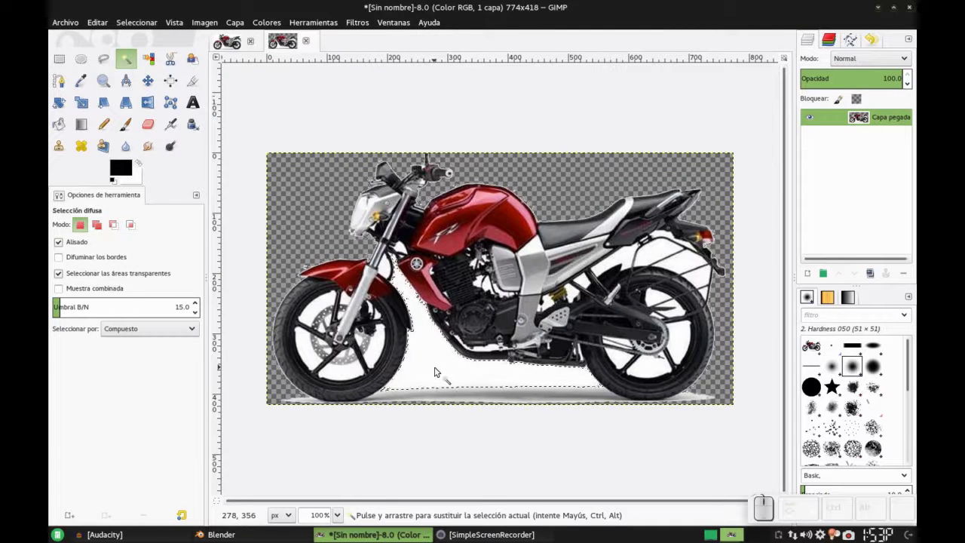
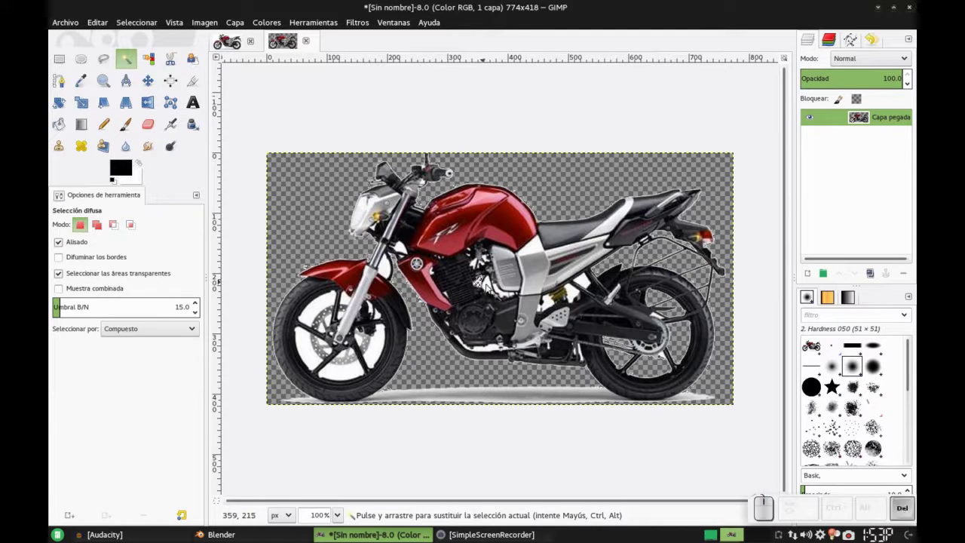
{"action": "scroll", "scroll_direction": "up", "scroll_amount": 3}
{"action": "left_click", "coordinate": [500, 306]}
{"action": "key", "text": "Delete"}
{"action": "left_click", "coordinate": [531, 312]}
{"action": "key", "text": "Delete"}
{"action": "left_click", "coordinate": [568, 324]}
{"action": "key", "text": "Delete"}
{"action": "left_click", "coordinate": [682, 349]}
{"action": "key", "text": "Delete"}
{"action": "left_click_drag", "start_coordinate": [757, 321], "coordinate": [659, 308]}
{"action": "key", "text": "Delete"}
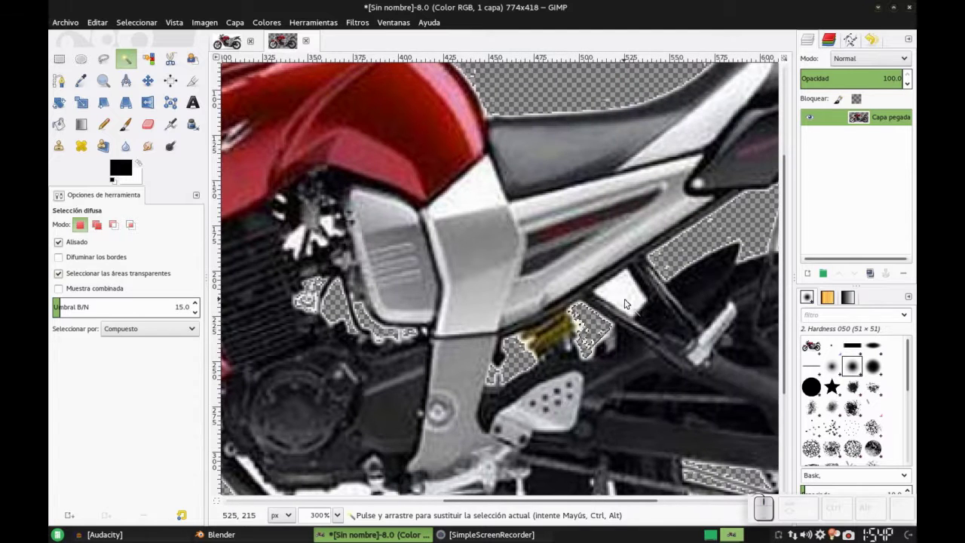
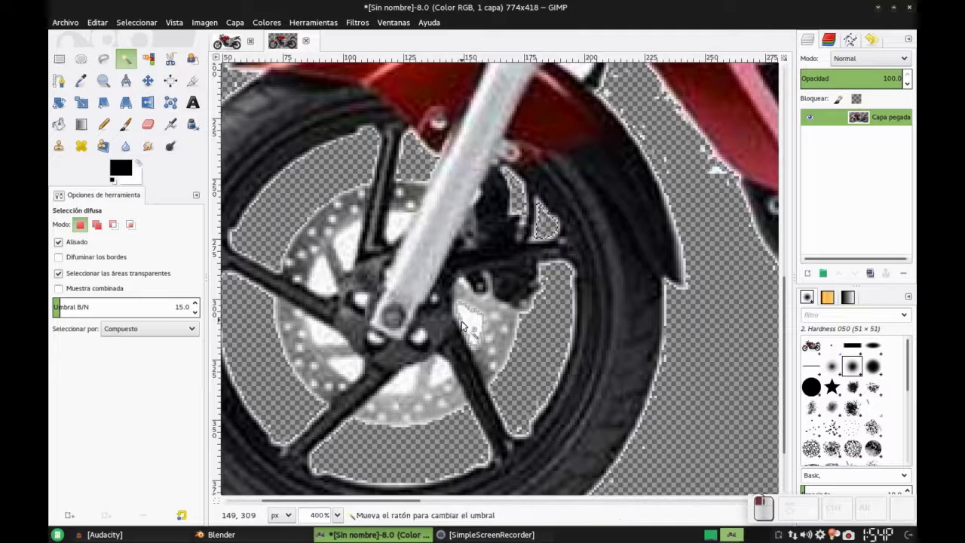
- Delete the white gaps inside the front wheel spokes and specks near the brake disc
{"action": "key", "text": "Delete"}
{"action": "left_click_drag", "start_coordinate": [453, 367], "coordinate": [404, 388]}
{"action": "key", "text": "Delete"}
{"action": "left_click", "coordinate": [404, 388]}
{"action": "key", "text": "Delete"}
{"action": "left_click", "coordinate": [346, 370]}
{"action": "key", "text": "Delete"}
{"action": "left_click", "coordinate": [331, 338]}
{"action": "left_click", "coordinate": [328, 276]}
{"action": "left_click", "coordinate": [404, 231]}
{"action": "left_click", "coordinate": [404, 223]}
{"action": "scroll", "scroll_direction": "down", "scroll_amount": 3}
{"action": "scroll", "scroll_direction": "up", "scroll_amount": 3}
{"action": "scroll", "scroll_direction": "down", "scroll_amount": 3}
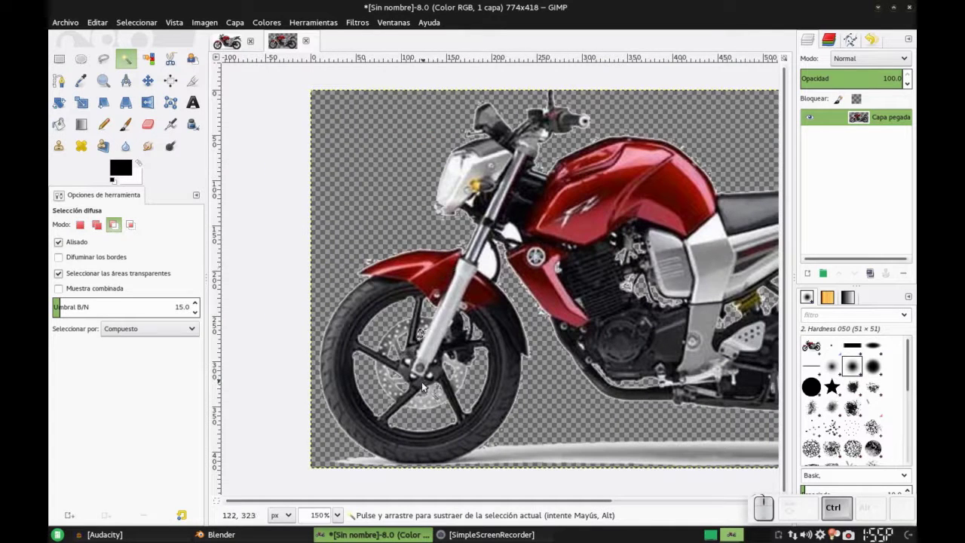
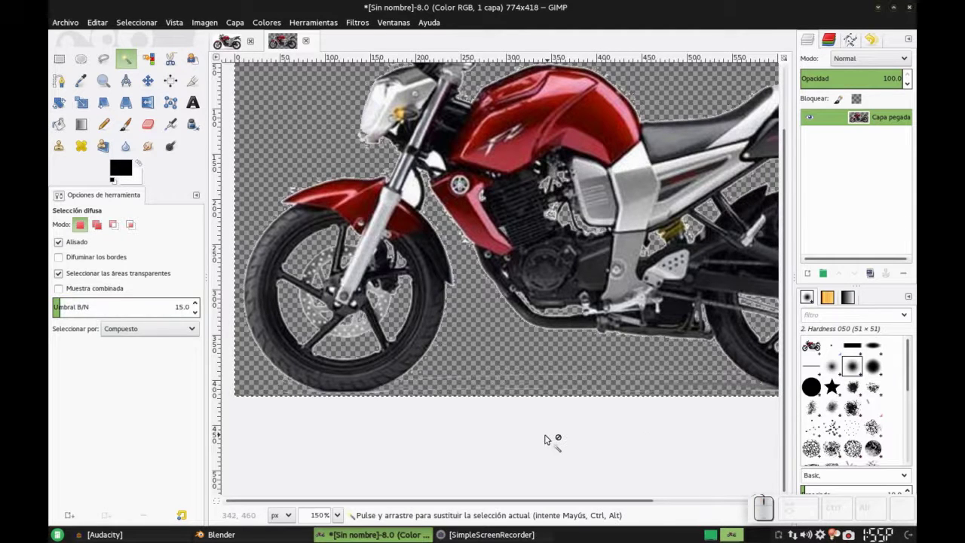
- Undo a stray deletion, then erase the last white specks along the bottom edge
{"action": "key", "text": "Delete"}
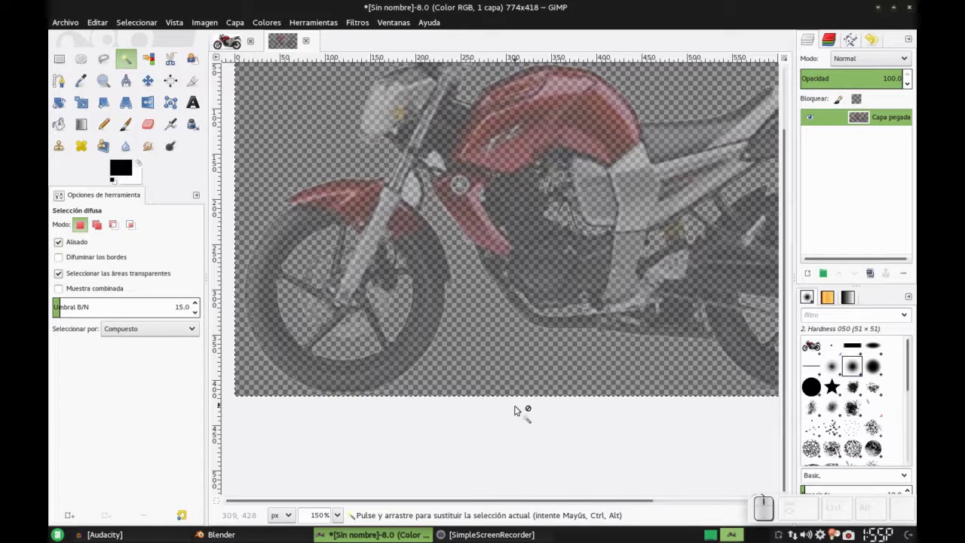
{"action": "key", "text": "ctrl+z"}
{"action": "left_click_drag", "start_coordinate": [474, 353], "coordinate": [469, 335]}
{"action": "left_click_drag", "start_coordinate": [469, 335], "coordinate": [632, 455]}
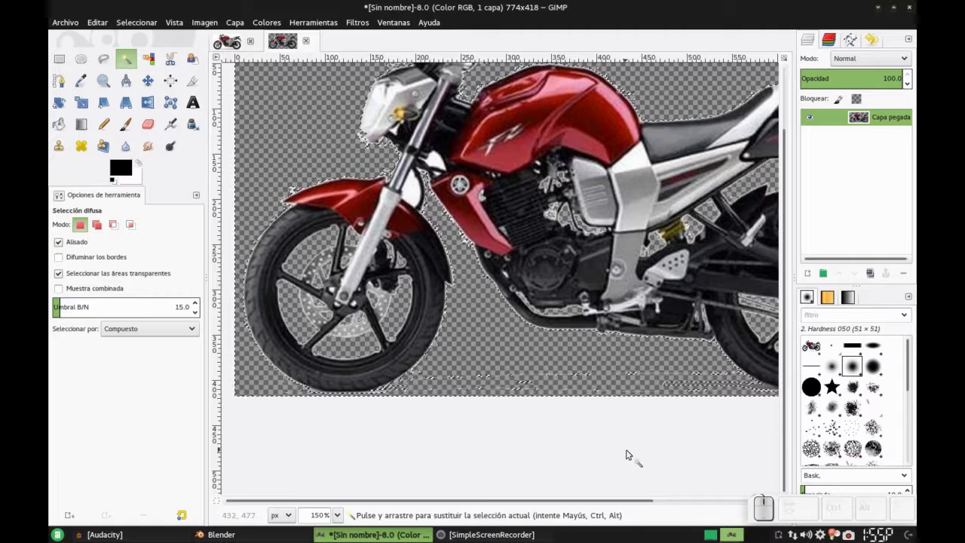
{"action": "key", "text": "Delete"}
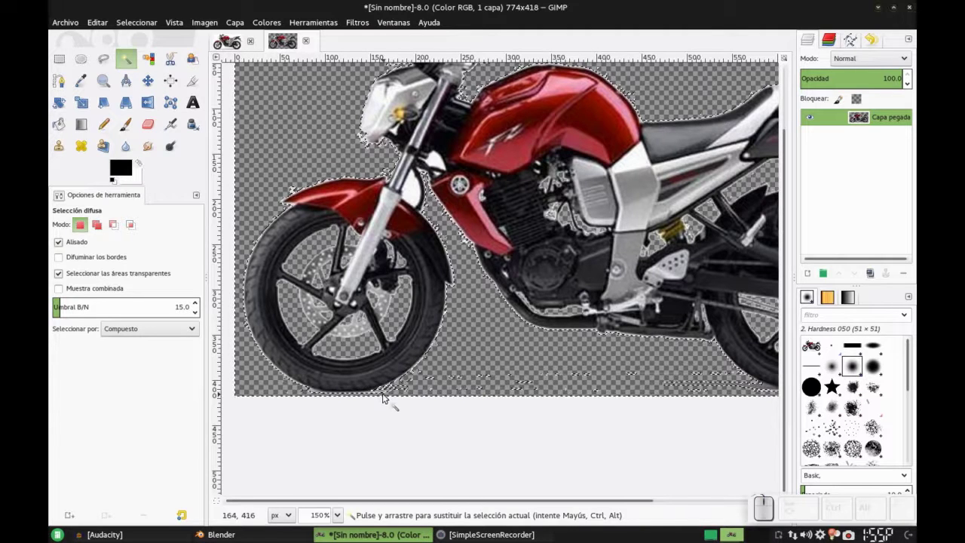
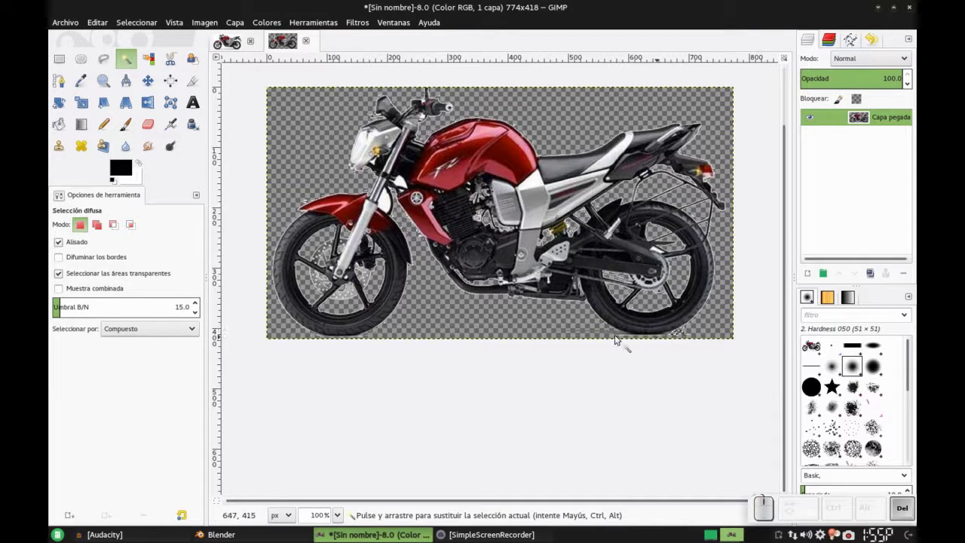
{"action": "left_click", "coordinate": [624, 338]}
{"action": "key", "text": "Delete"}
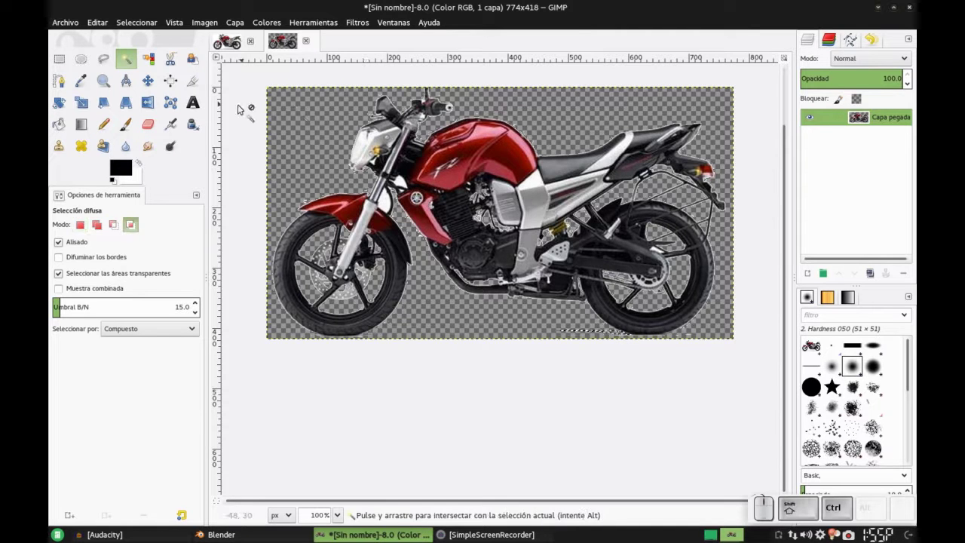
- Export the cut-out side view as 'yamaha fz profile.png' with default PNG settings
{"action": "key", "text": "ctrl+shift+e"}
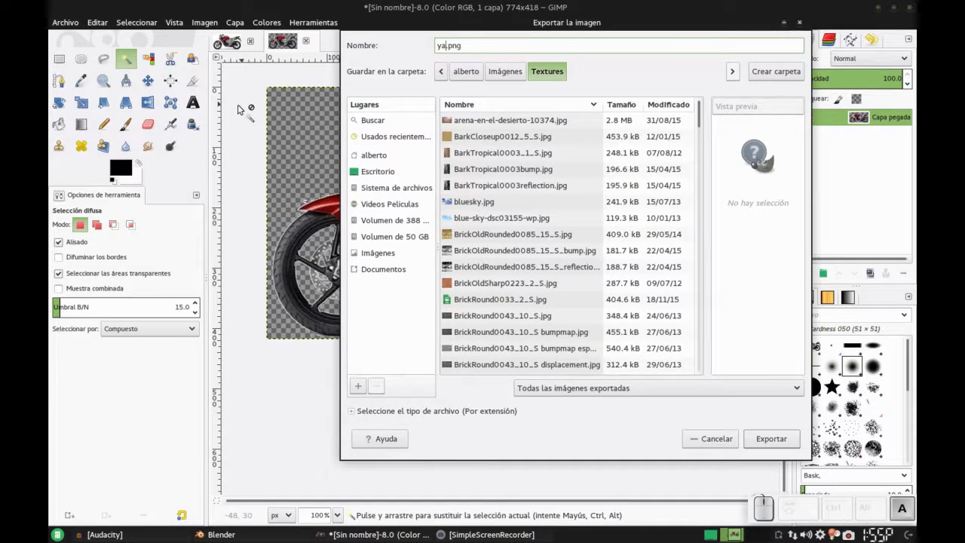
{"action": "key", "text": "space"}
{"action": "key", "text": "f"}
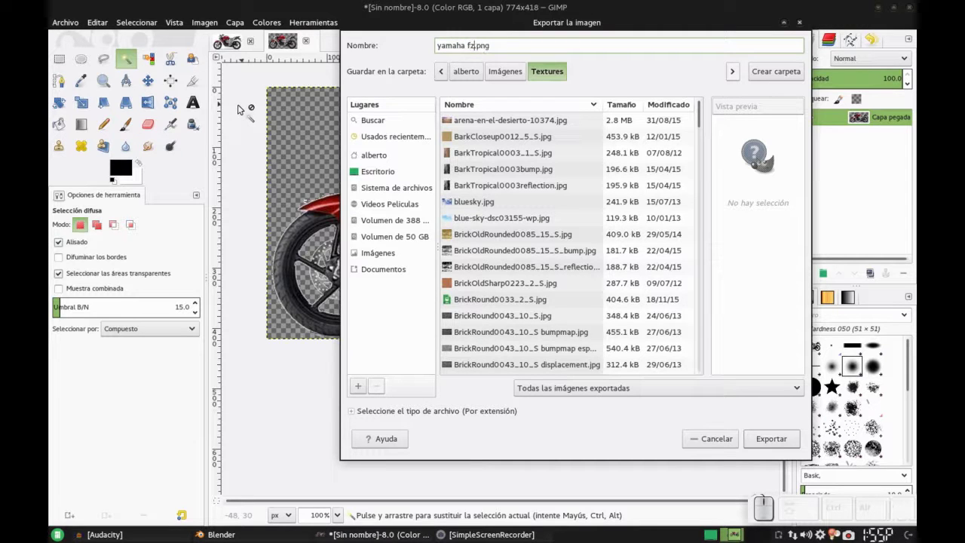
{"action": "key", "text": "space"}
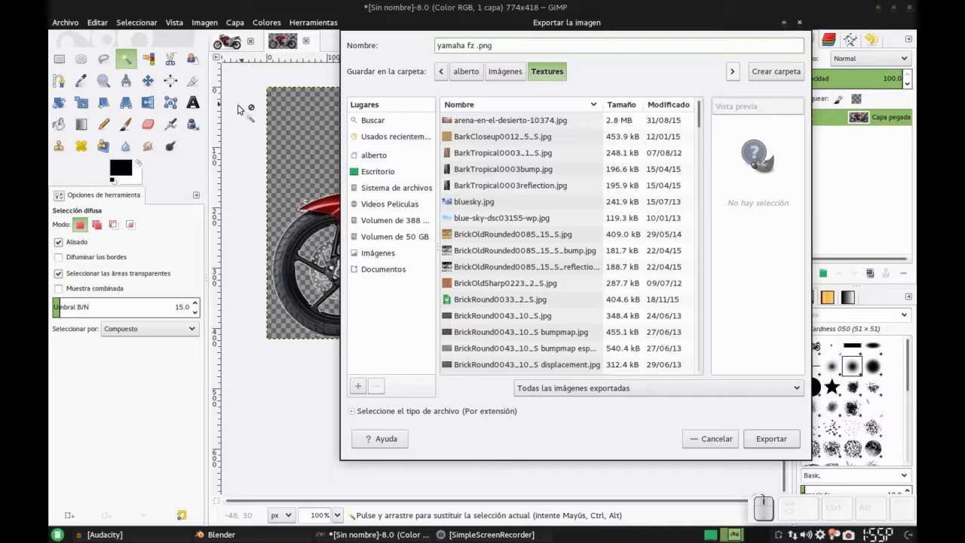
{"action": "key", "text": "s"}
{"action": "key", "text": "BackSpace"}
{"action": "key", "text": "Return"}
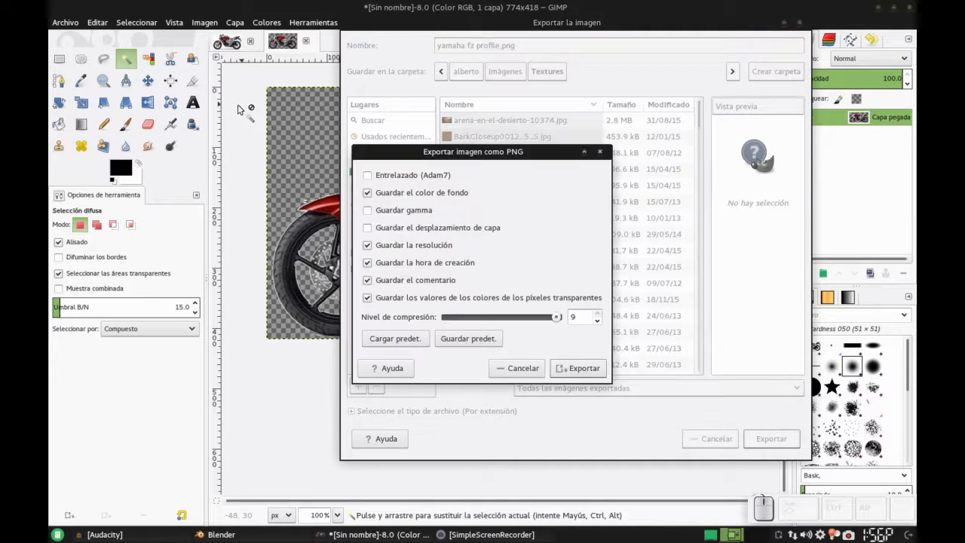
{"action": "key", "text": "Return"}
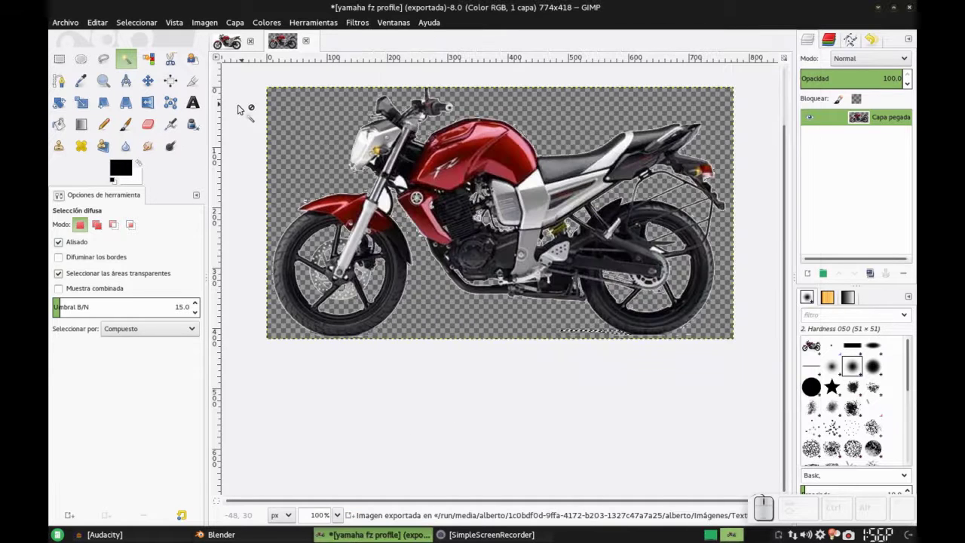
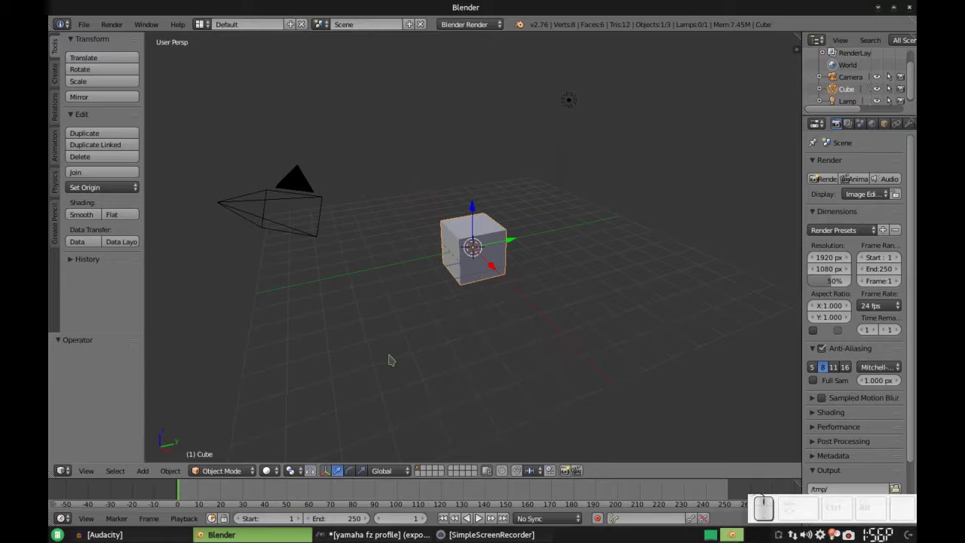
- Delete the default cube and show the 3D view's properties sidebar
{"action": "key", "text": "Delete"}
{"action": "key", "text": "Return"}
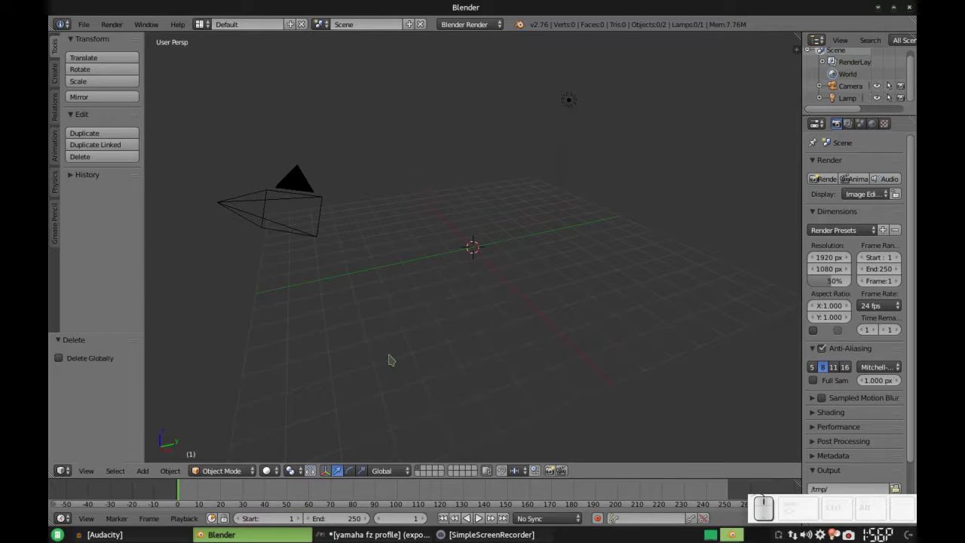
{"action": "key", "text": "n"}
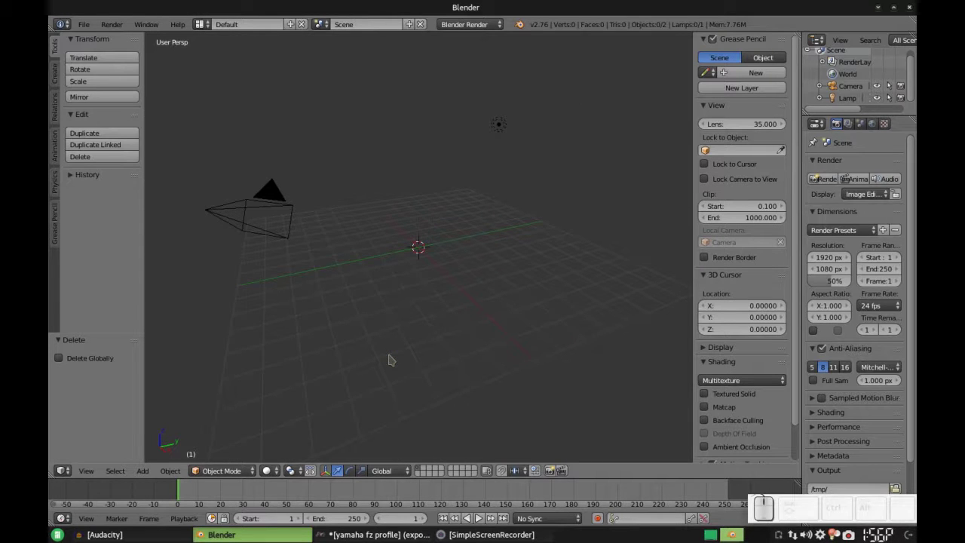
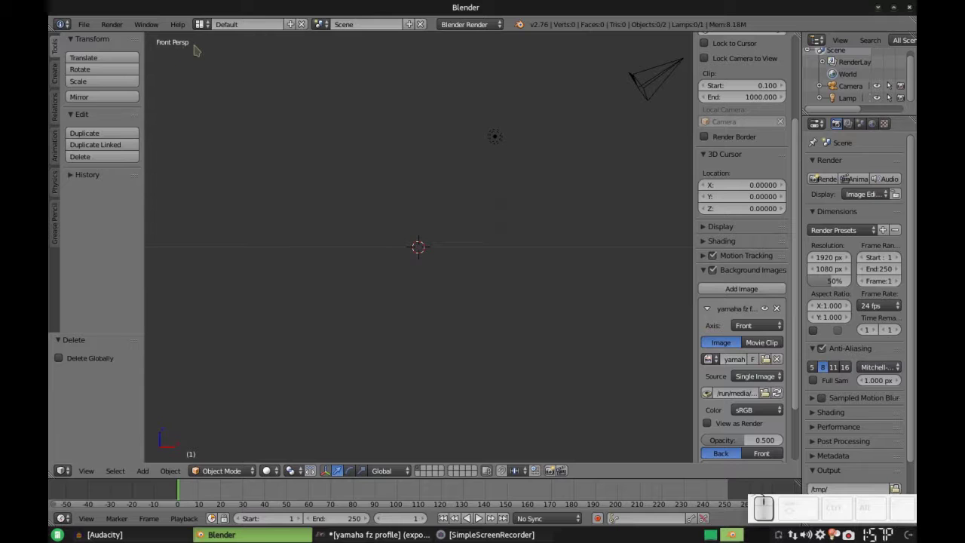
- Switch the front view to orthographic to see the front photo
{"action": "key", "text": "KP_5"}
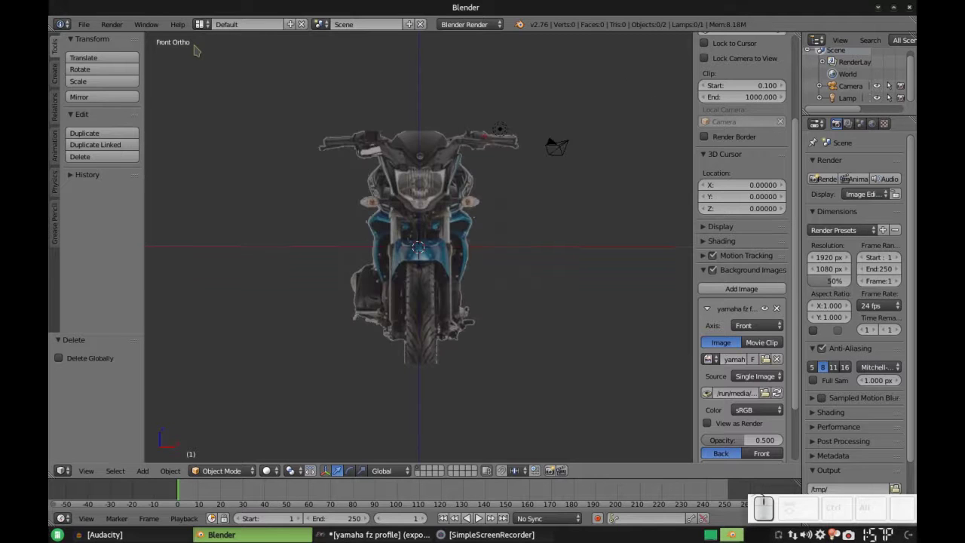
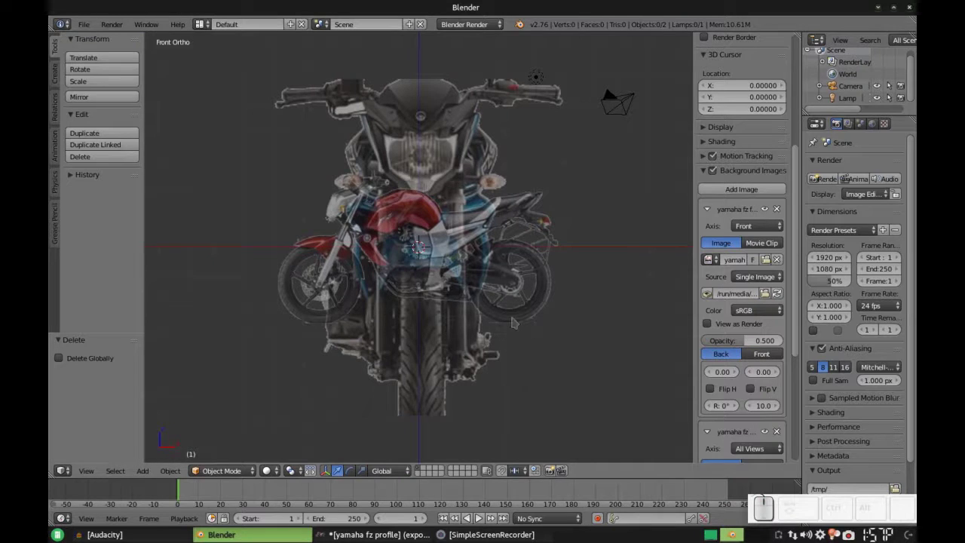
- Scroll the sidebar down to the second background image's settings
{"action": "scroll", "scroll_direction": "down", "scroll_amount": 3}
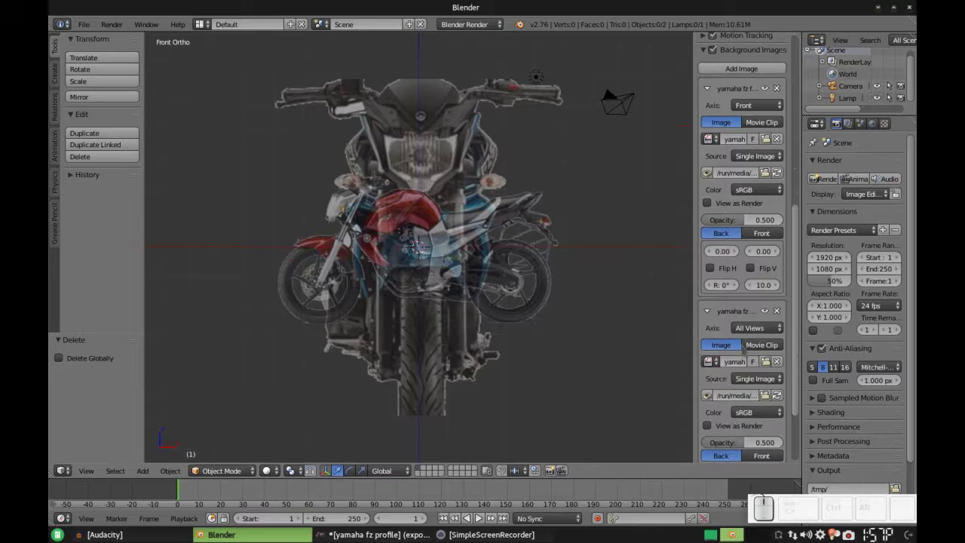
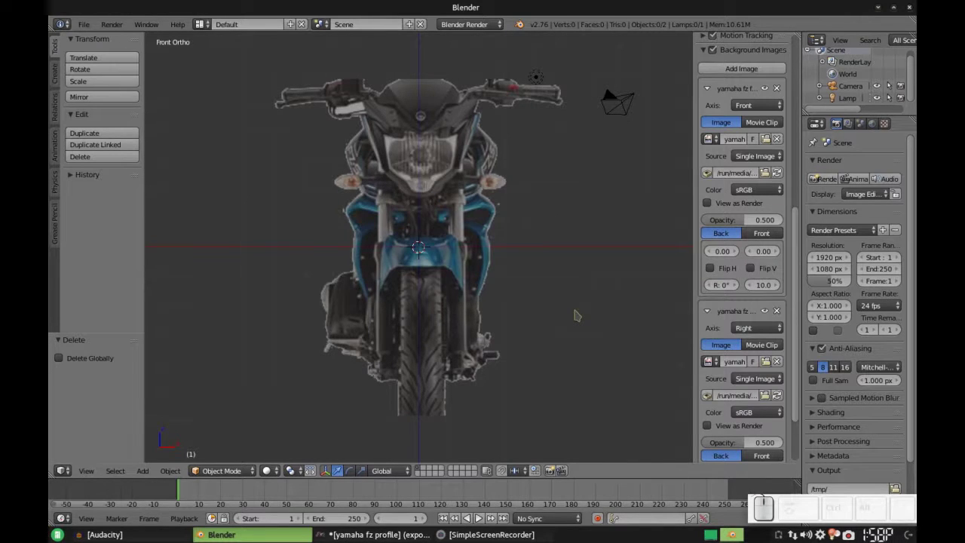
- Check the profile image in right ortho view, then return to front ortho
{"action": "key", "text": "KP_3"}
{"action": "key", "text": "KP_1"}
{"action": "key", "text": "KP_1"}
{"action": "key", "text": "KP_1"}
{"action": "key", "text": "KP_3"}
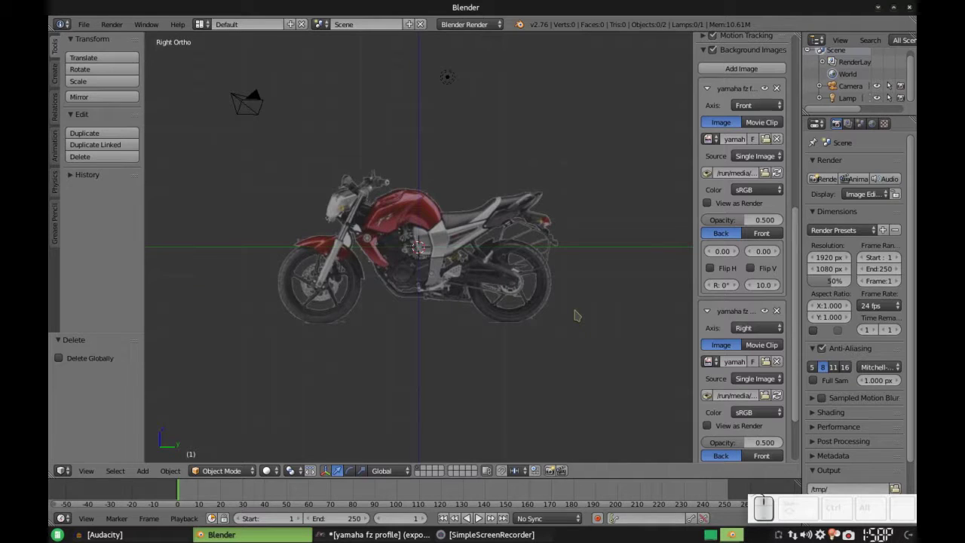
{"action": "key", "text": "KP_1"}
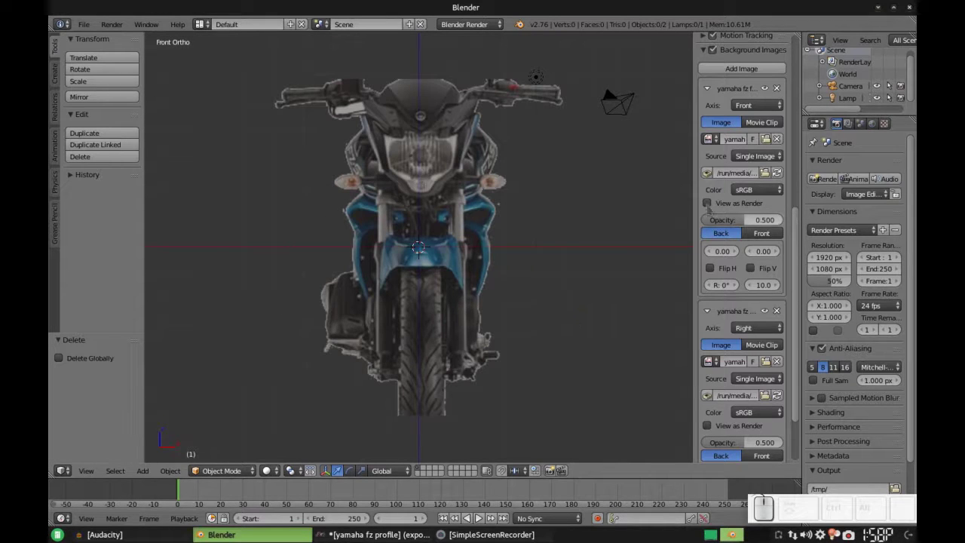
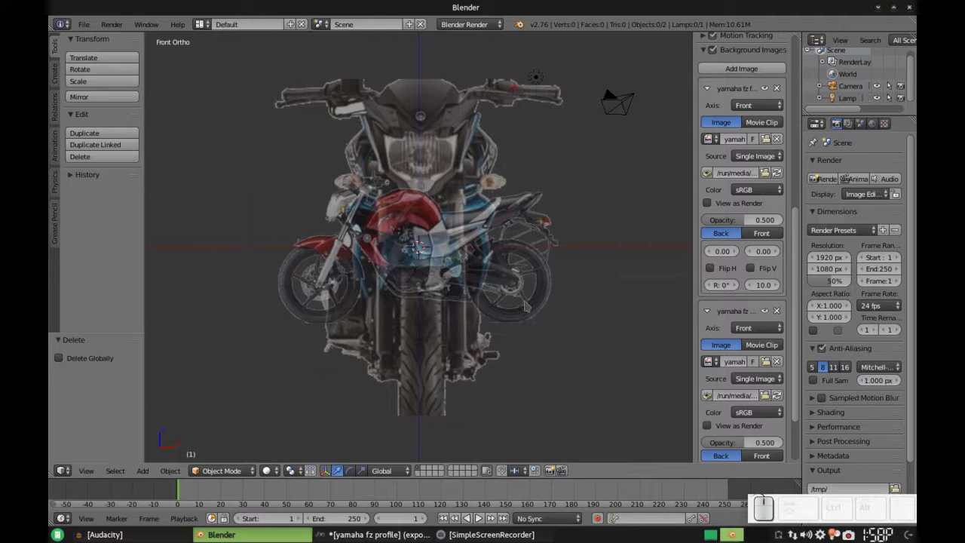
- Scroll down to the profile background image's Size field
{"action": "scroll", "scroll_direction": "down", "scroll_amount": 3}
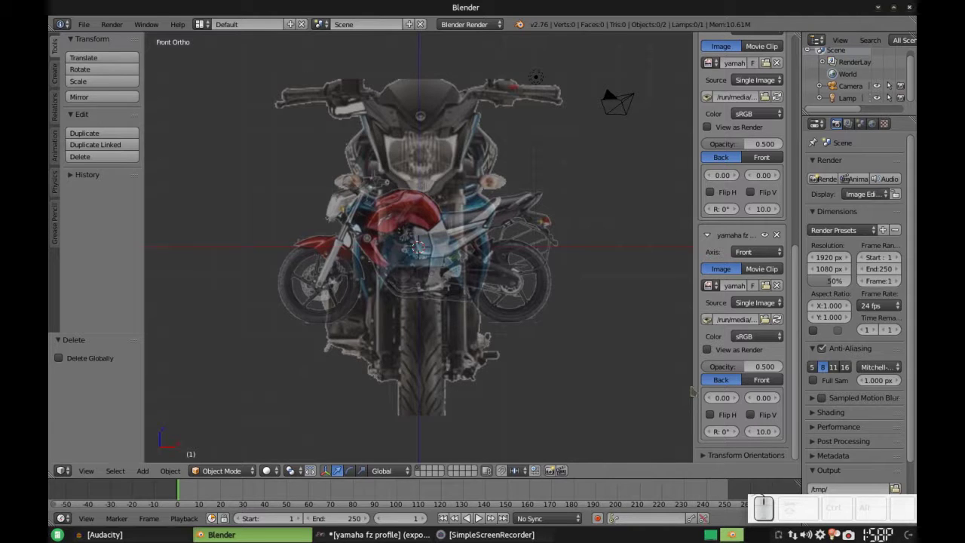
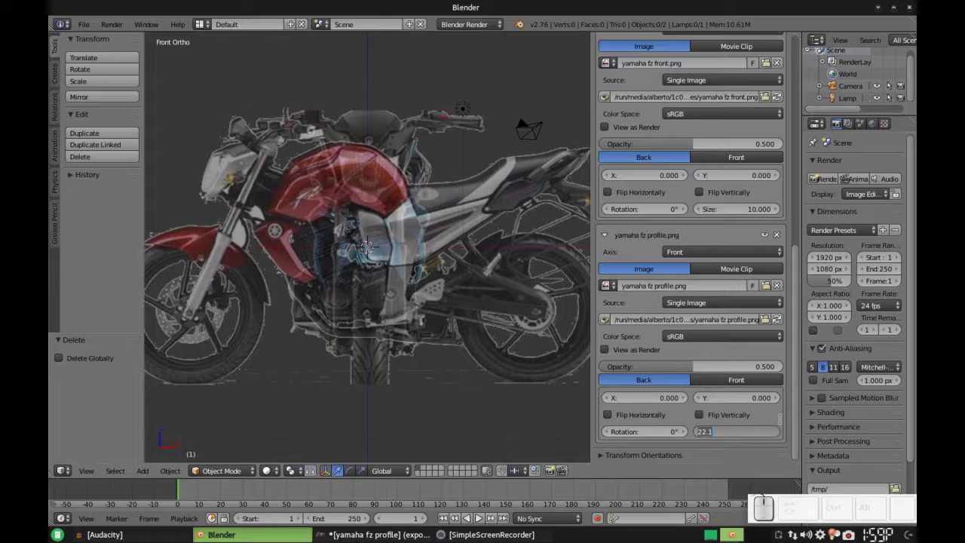
- Confirm the profile image's new size value
{"action": "key", "text": "Escape"}
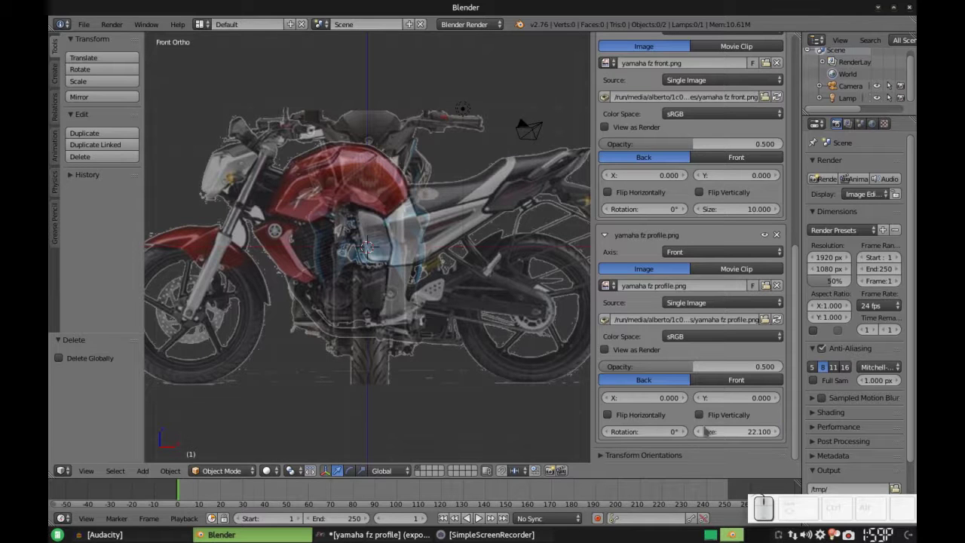
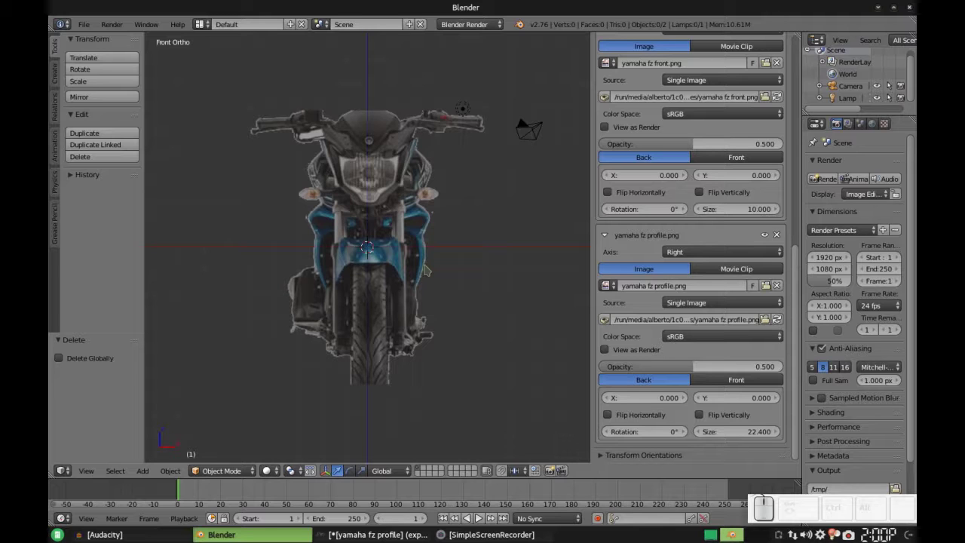
- Toggle between right and front ortho views to compare image sizes, ending in front view
{"action": "key", "text": "ctrl+KP_3"}
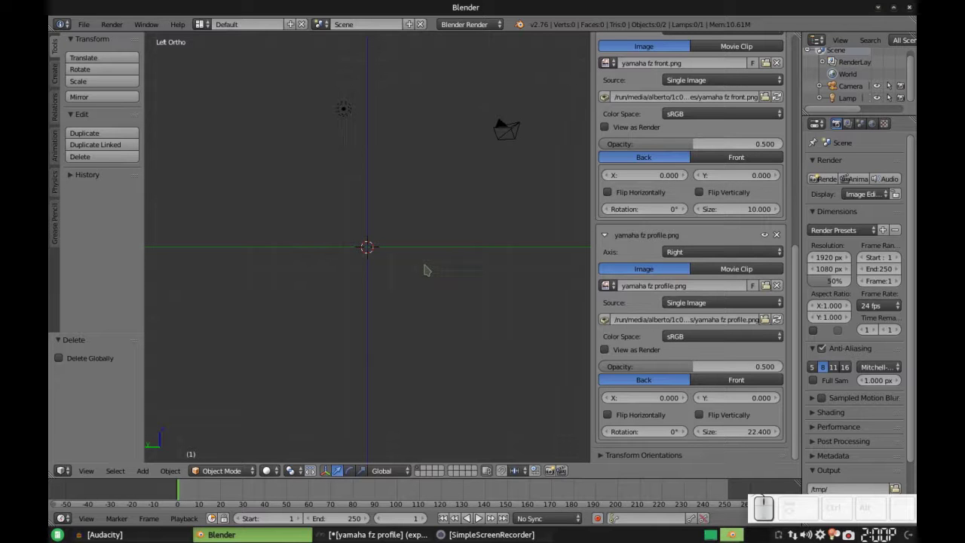
{"action": "key", "text": "KP_3"}
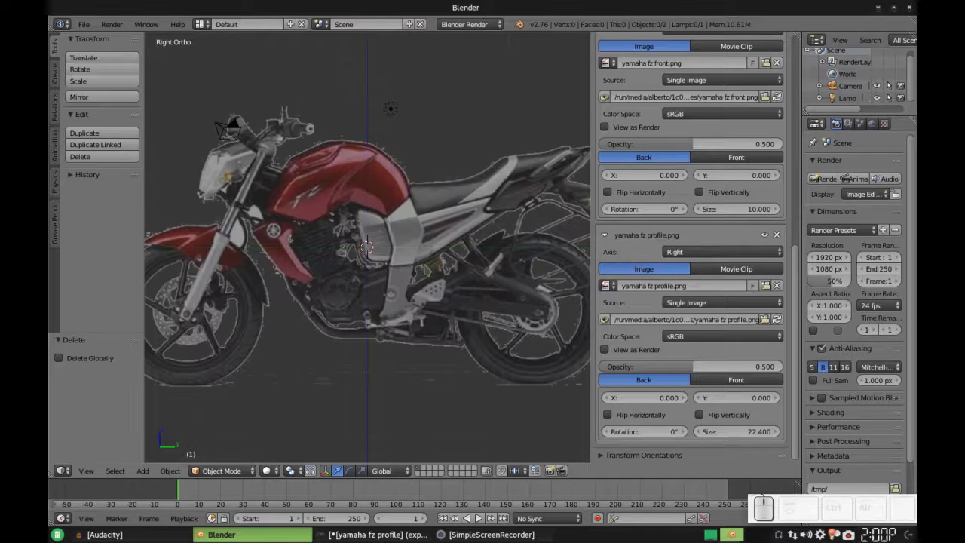
{"action": "key", "text": "KP_1"}
{"action": "key", "text": "KP_3"}
{"action": "key", "text": "KP_3"}
{"action": "key", "text": "KP_1"}
{"action": "key", "text": "KP_3"}
{"action": "key", "text": "KP_1"}
{"action": "key", "text": "KP_3"}
{"action": "key", "text": "KP_1"}
{"action": "key", "text": "KP_3"}
{"action": "key", "text": "KP_1"}
{"action": "key", "text": "KP_3"}
{"action": "key", "text": "KP_1"}
{"action": "key", "text": "KP_3"}
{"action": "key", "text": "KP_1"}
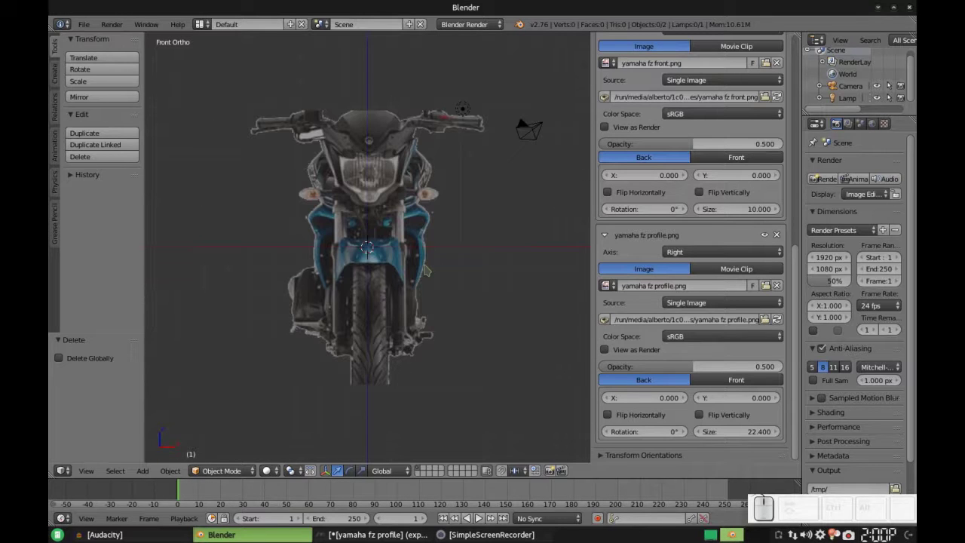
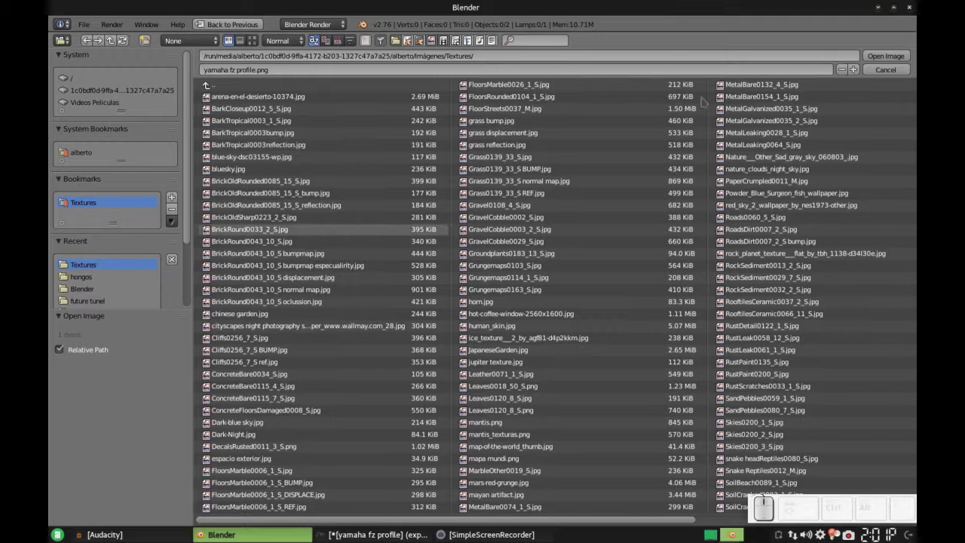
- Cancel the file browser without loading a file
{"action": "key", "text": "Escape"}
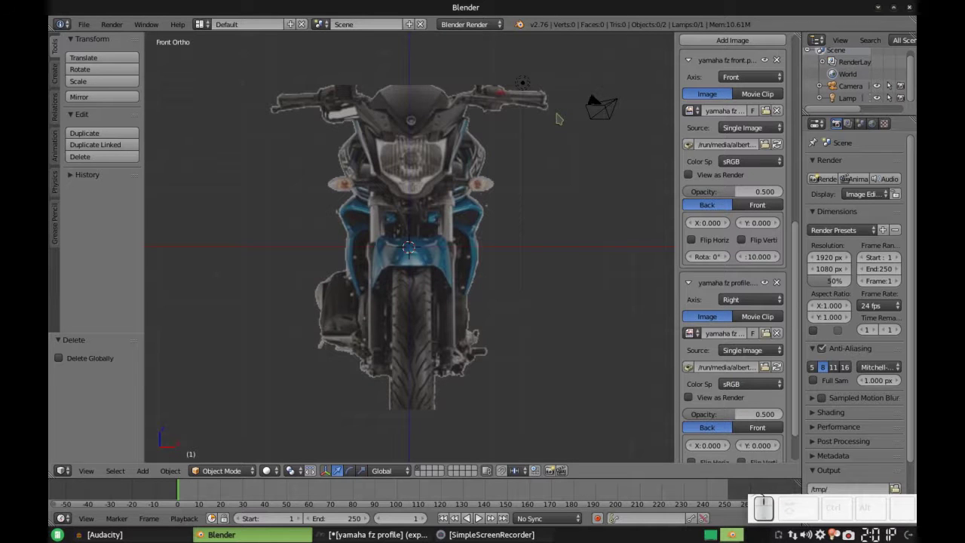